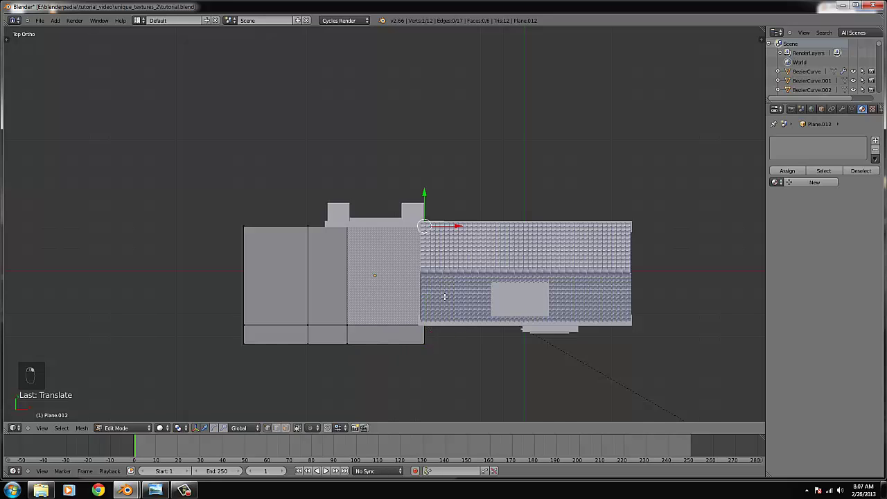
Step: Extrude the ground plane's edges outward and loop-cut it into a grid of separate faces
{"action": "key", "text": "shift+e"}
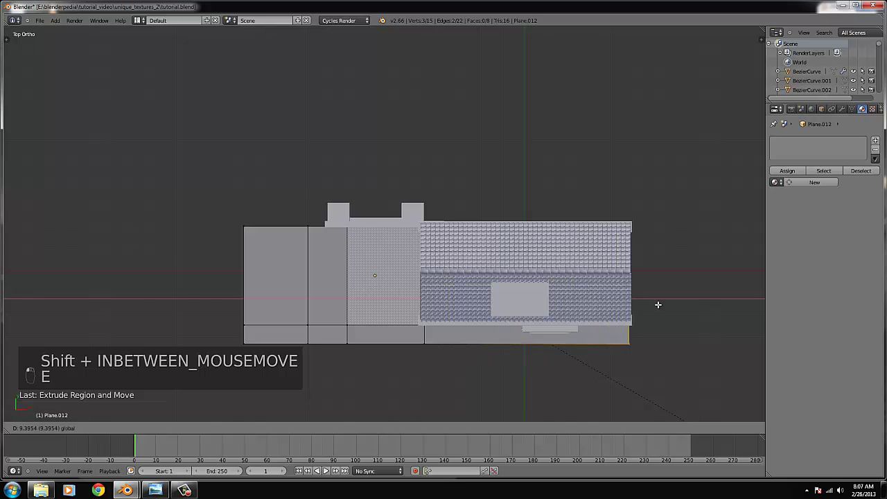
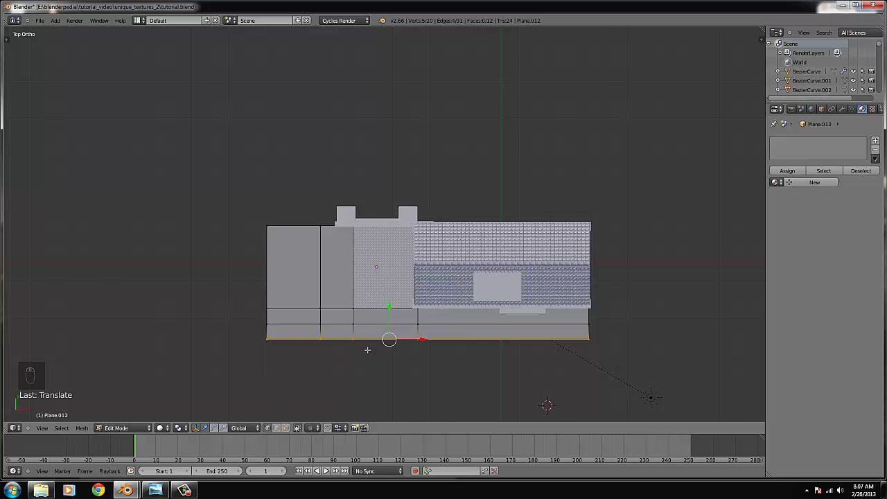
{"action": "key", "text": "ctrl+r"}
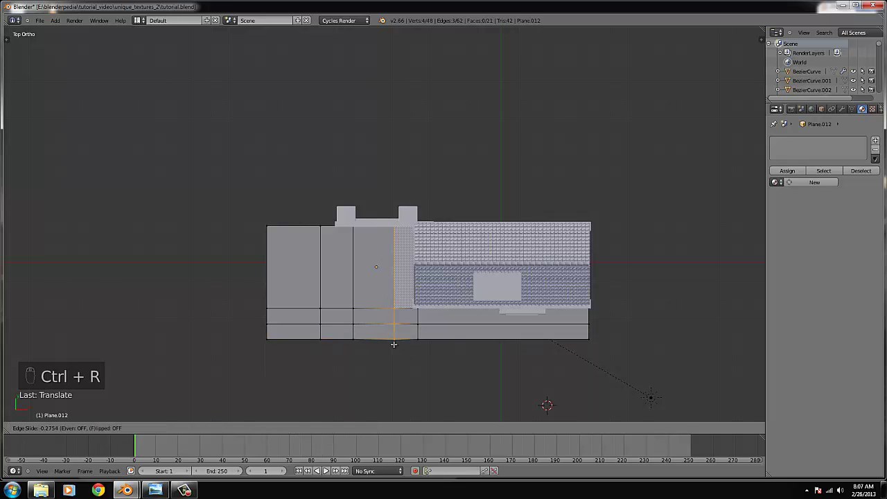
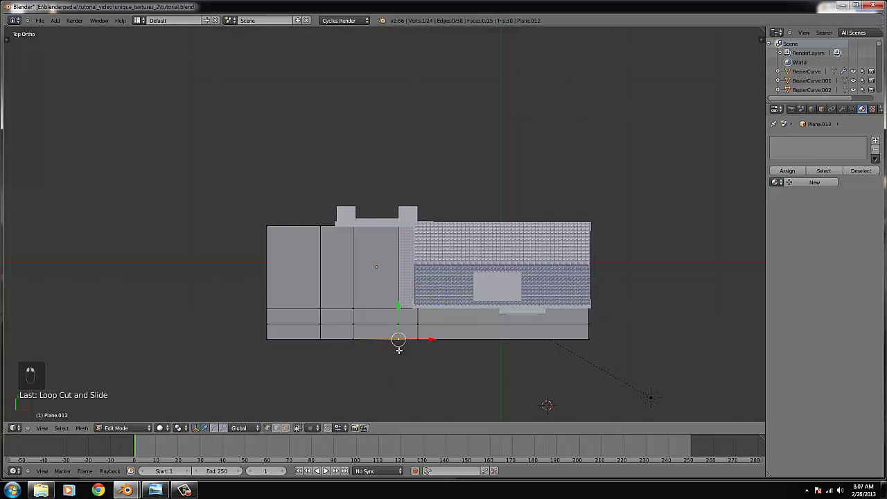
{"action": "key", "text": "b"}
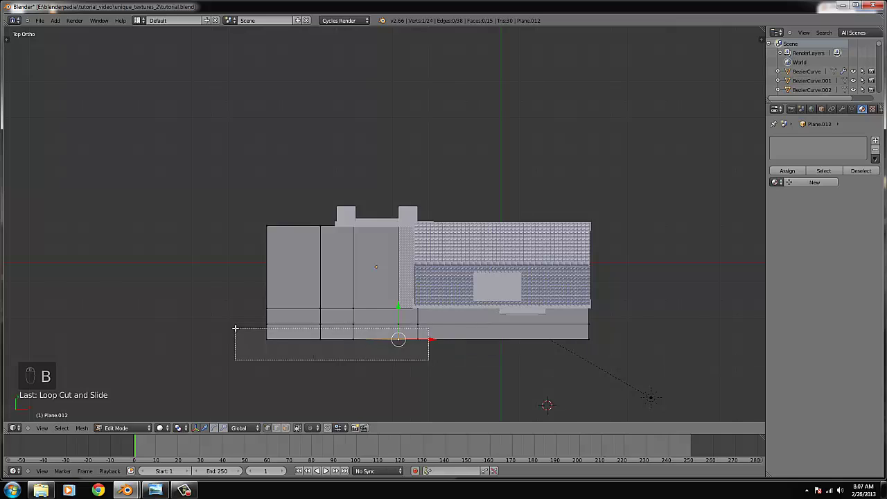
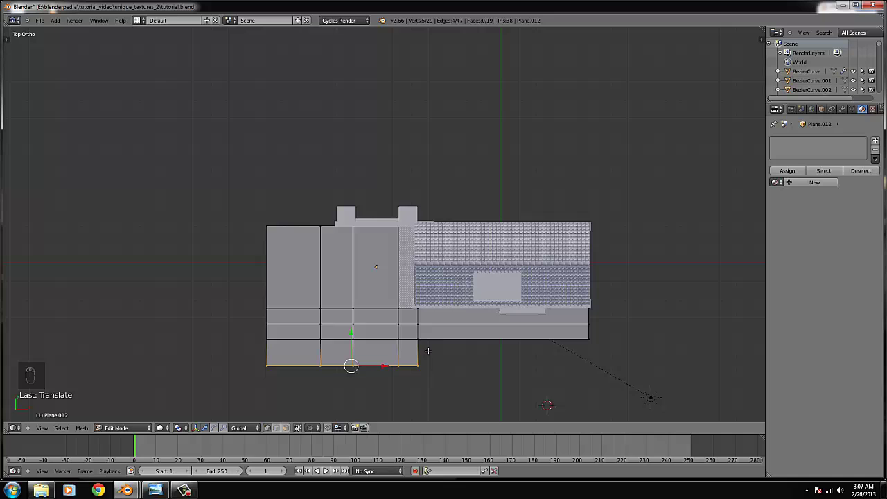
{"action": "key", "text": "ctrl+KP_Decimal"}
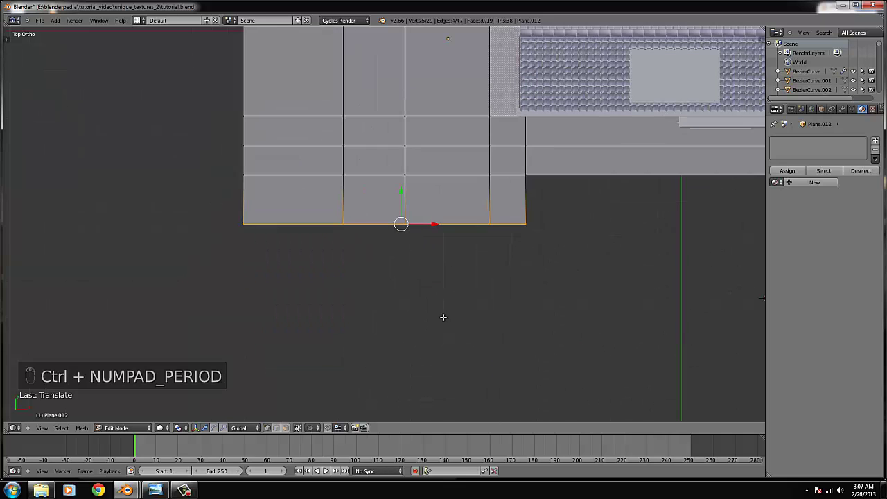
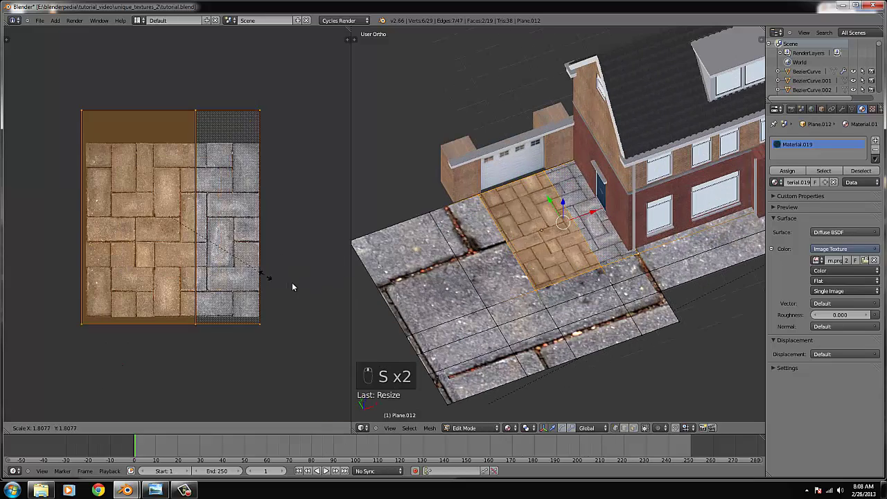
Step: Unwrap the driveway faces and scale their UVs up so the paver pattern tiles smaller
{"action": "key", "text": "g"}
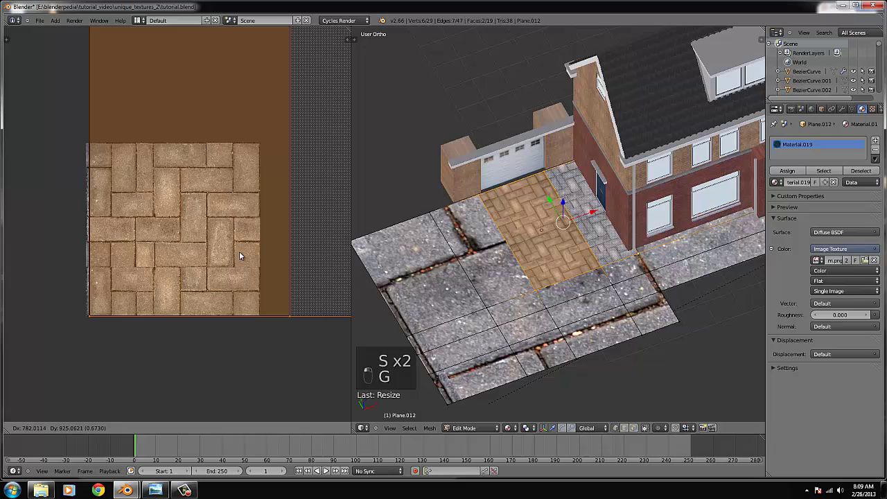
{"action": "key", "text": "s"}
{"action": "key", "text": "g"}
{"action": "key", "text": "s"}
{"action": "left_click_drag", "start_coordinate": [248, 320], "coordinate": [266, 308]}
{"action": "key", "text": "g"}
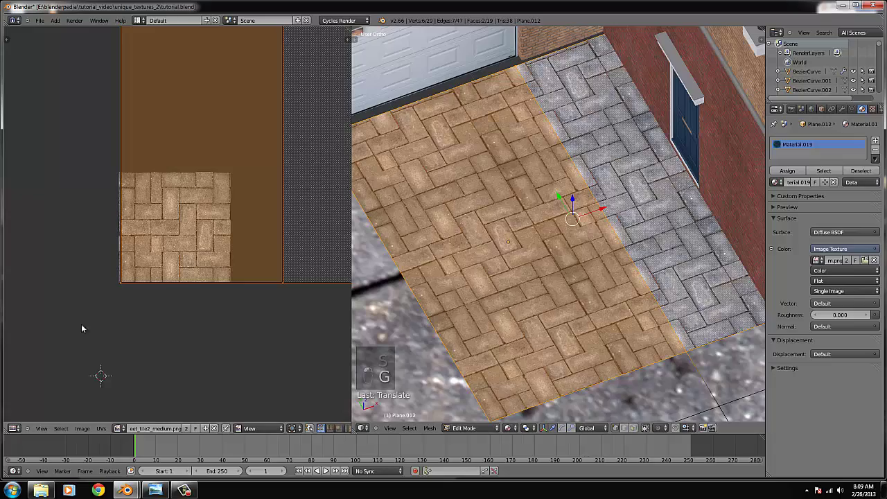
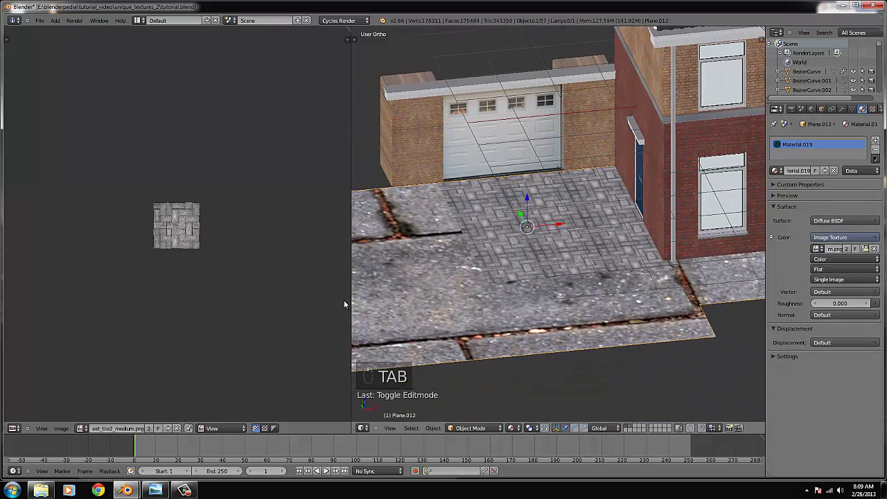
Step: Check the driveway in the rendered preview and return to the textured view
{"action": "key", "text": "Tab"}
{"action": "key", "text": "s"}
{"action": "key", "text": "g"}
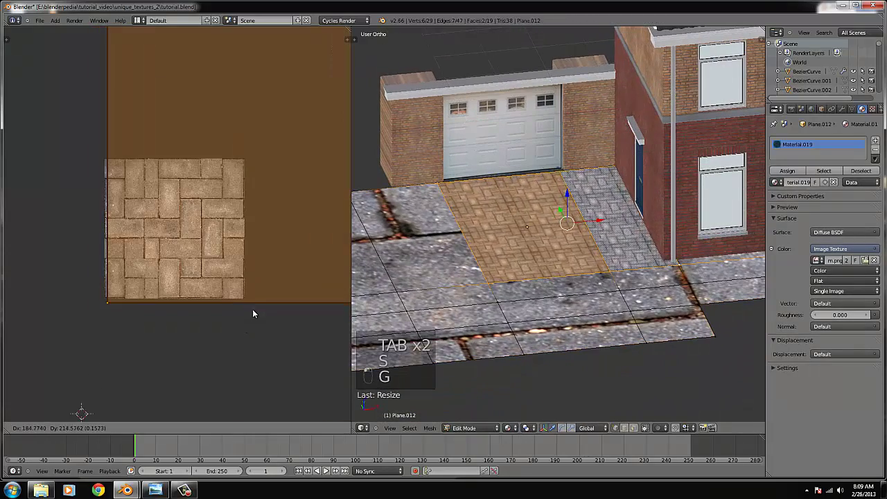
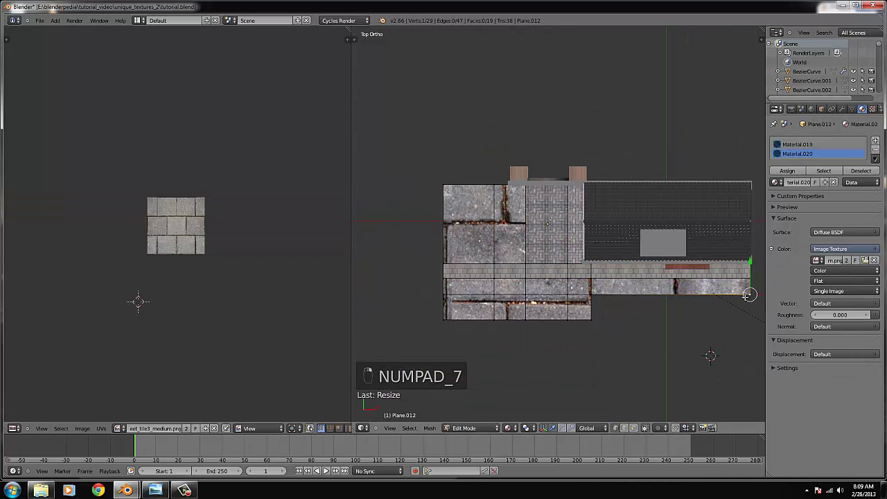
Step: Switch to wireframe and box-select the sidewalk strip faces for the brick material
{"action": "key", "text": "z"}
{"action": "key", "text": "b"}
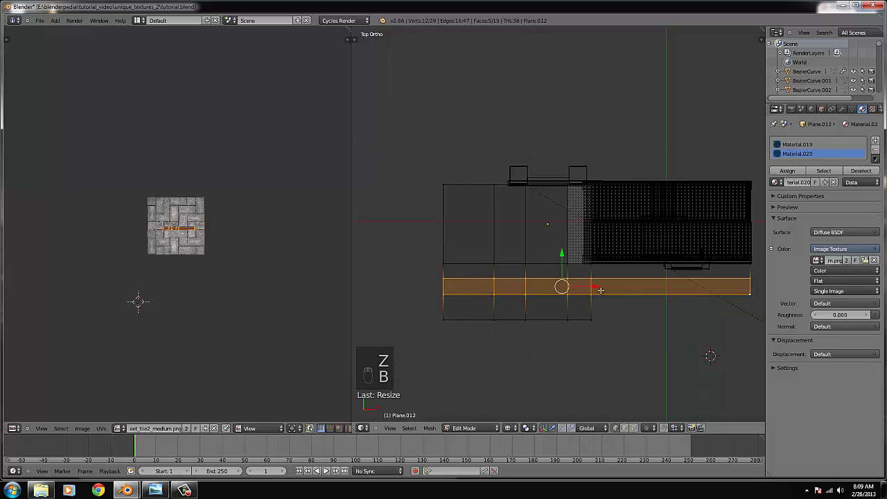
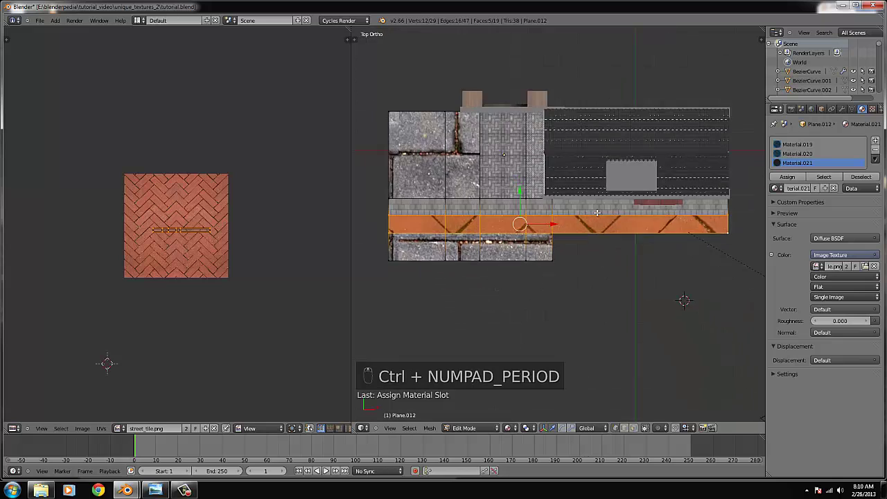
Step: Unwrap the sidewalk strip and rotate its UVs so the bricks run along the path
{"action": "key", "text": "s"}
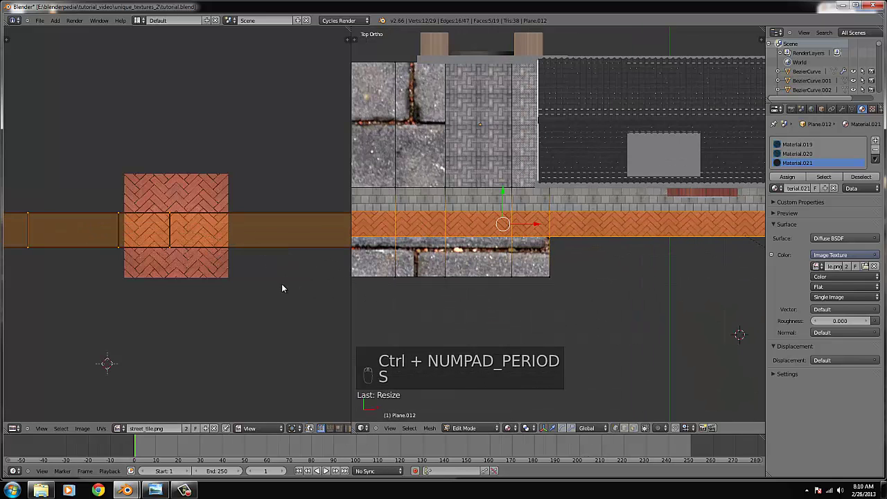
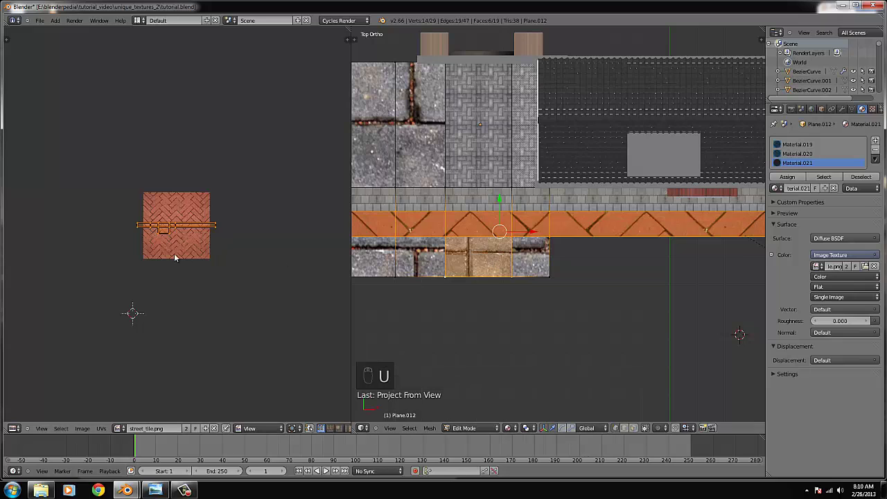
{"action": "key", "text": "s"}
{"action": "key", "text": "s"}
{"action": "key", "text": "g"}
{"action": "key", "text": "s"}
Step: Stretch the sidewalk UVs along one axis so the brick pattern repeats down its length
{"action": "key", "text": "g"}
{"action": "key", "text": "s"}
{"action": "left_click", "coordinate": [226, 335]}
{"action": "key", "text": "g"}
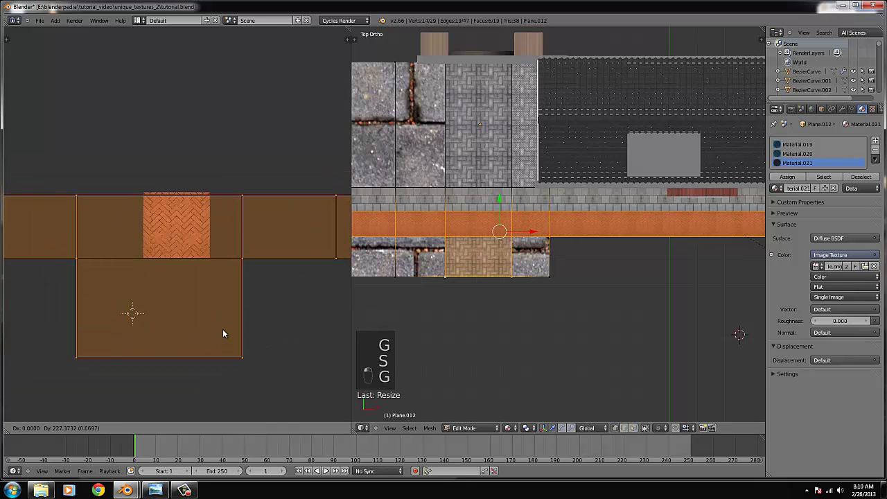
{"action": "key", "text": "s"}
{"action": "key", "text": "g"}
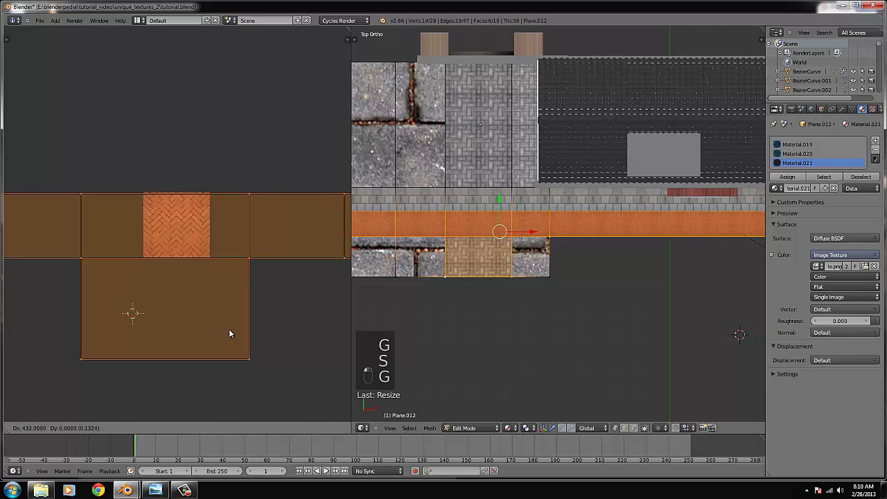
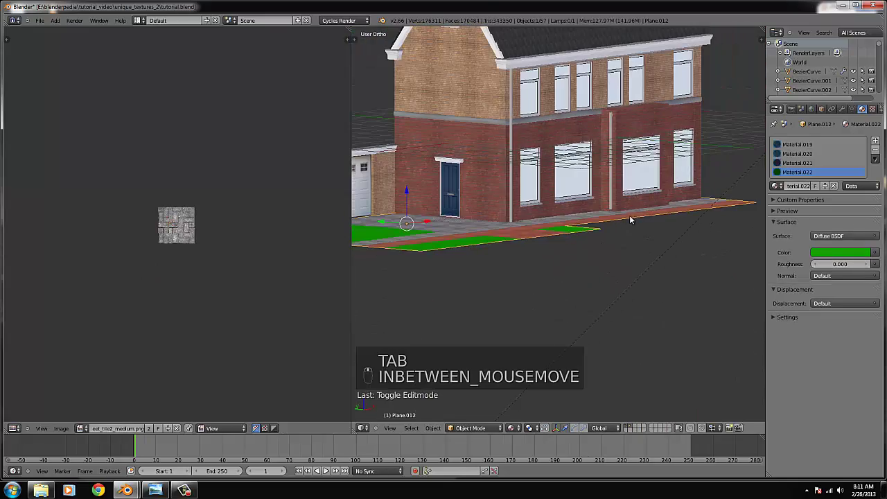
Step: Switch to Top Ortho view over the ground plan in front of the house
{"action": "key", "text": "KP_7"}
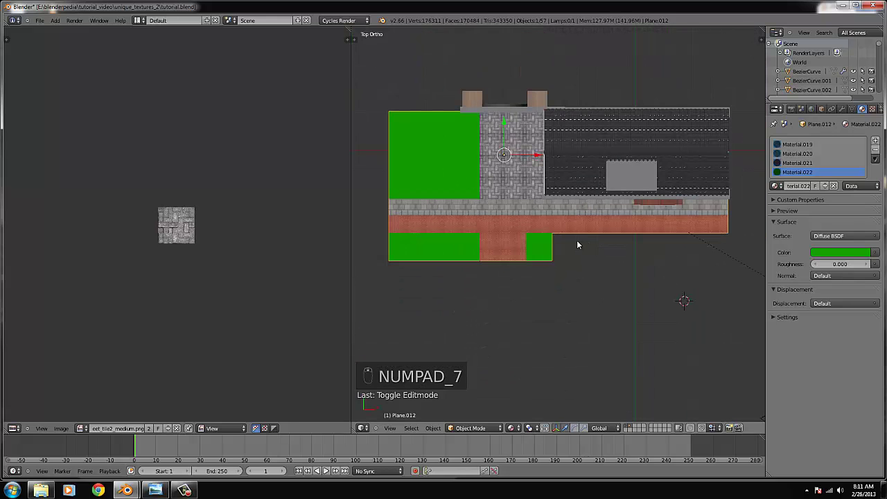
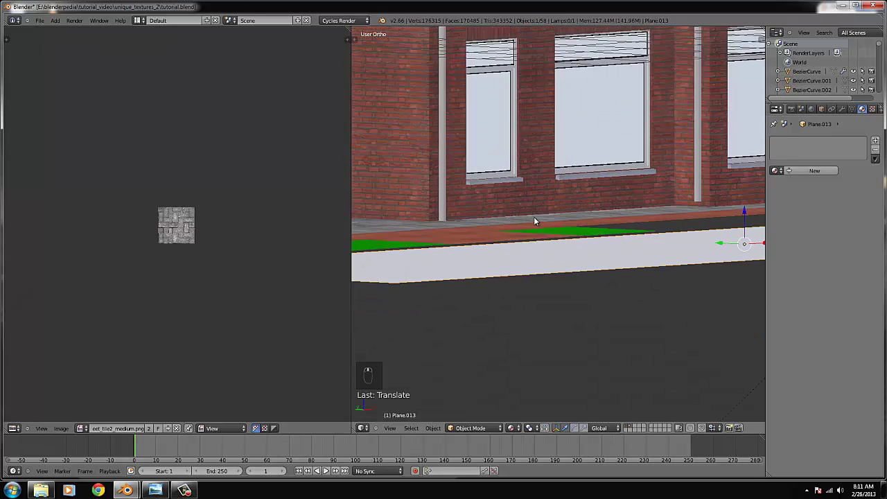
Step: Leave mesh editing and add a new plane for the road, viewed from the side in wireframe
{"action": "key", "text": "z"}
{"action": "key", "text": "KP_1"}
{"action": "key", "text": "KP_4"}
{"action": "key", "text": "KP_4"}
{"action": "key", "text": "KP_4"}
{"action": "key", "text": "KP_4"}
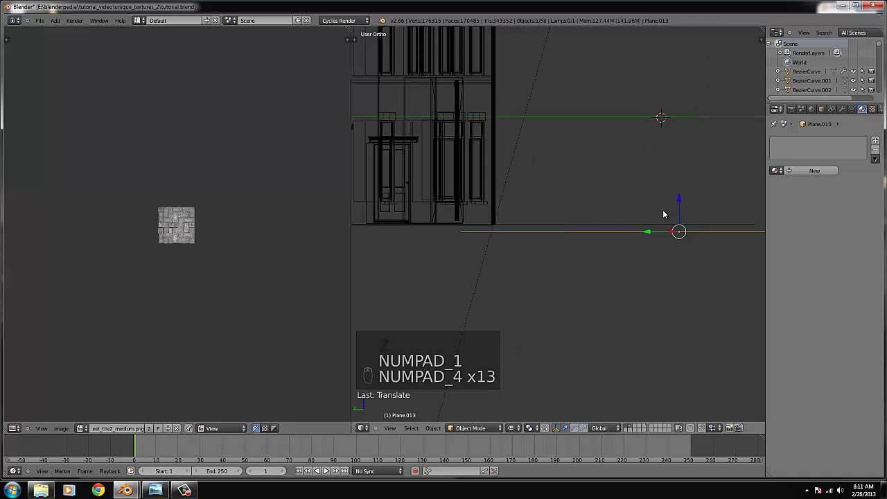
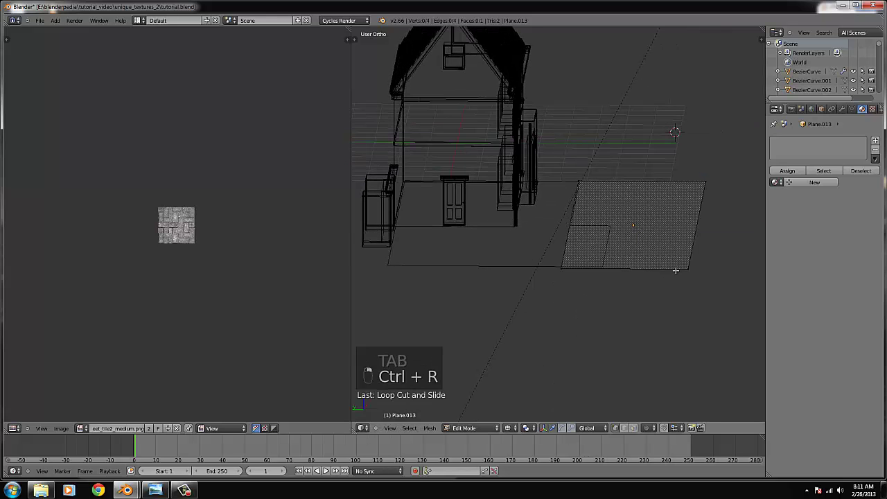
Step: Loop-cut the road plane into lengthwise strips and move them into place along the house front
{"action": "key", "text": "ctrl+r"}
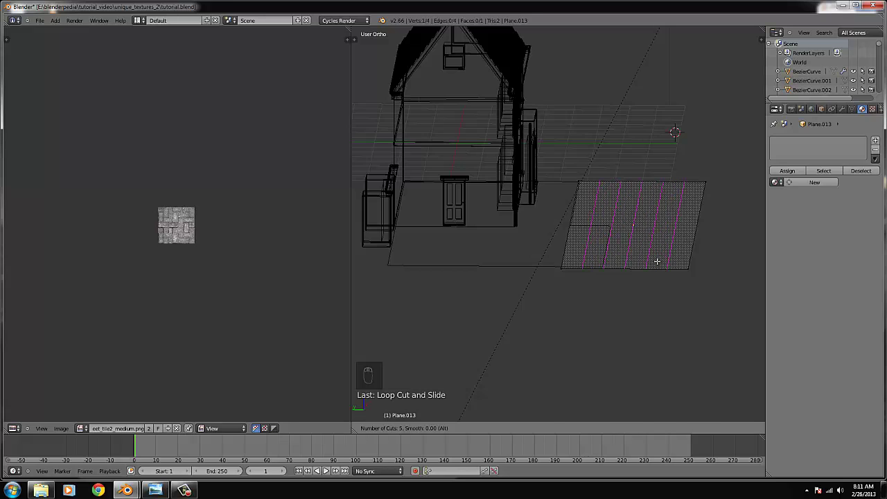
{"action": "key", "text": "Tab"}
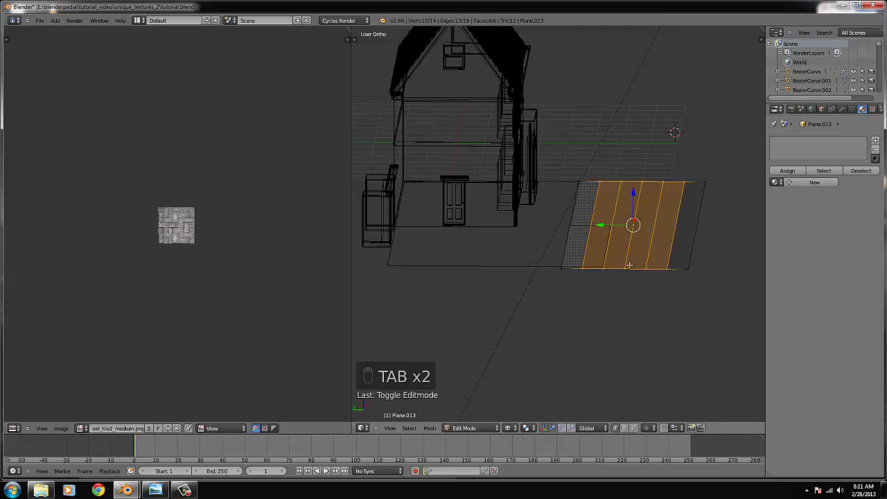
{"action": "key", "text": "Tab"}
{"action": "key", "text": "g"}
{"action": "key", "text": "Tab"}
{"action": "left_click_drag", "start_coordinate": [647, 283], "coordinate": [582, 283]}
{"action": "key", "text": "z"}
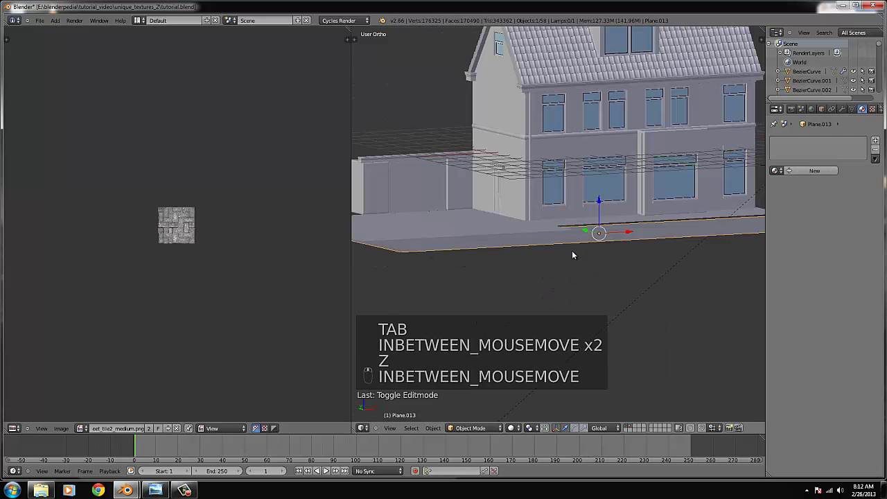
{"action": "key", "text": "KP_7"}
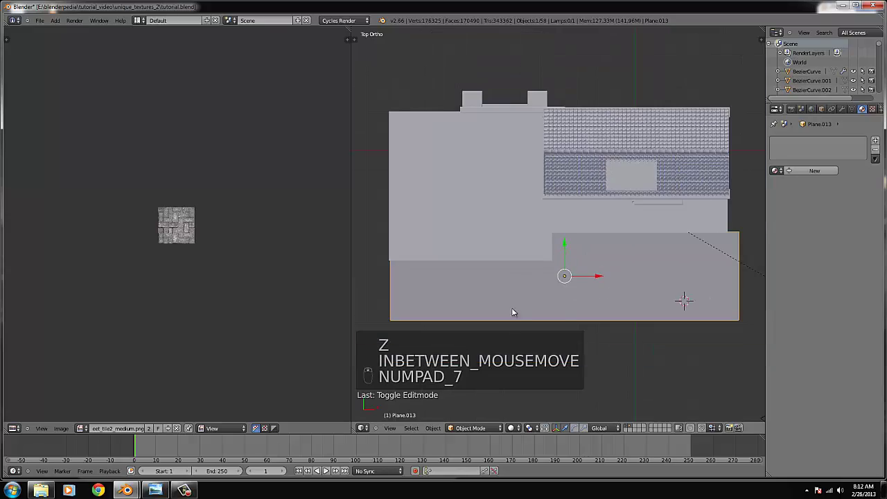
Step: Join the image editor area into the 3D View so the scene fills the window, seen from above
{"action": "left_click_drag", "start_coordinate": [593, 266], "coordinate": [539, 270]}
{"action": "key", "text": "KP_7"}
{"action": "key", "text": "z"}
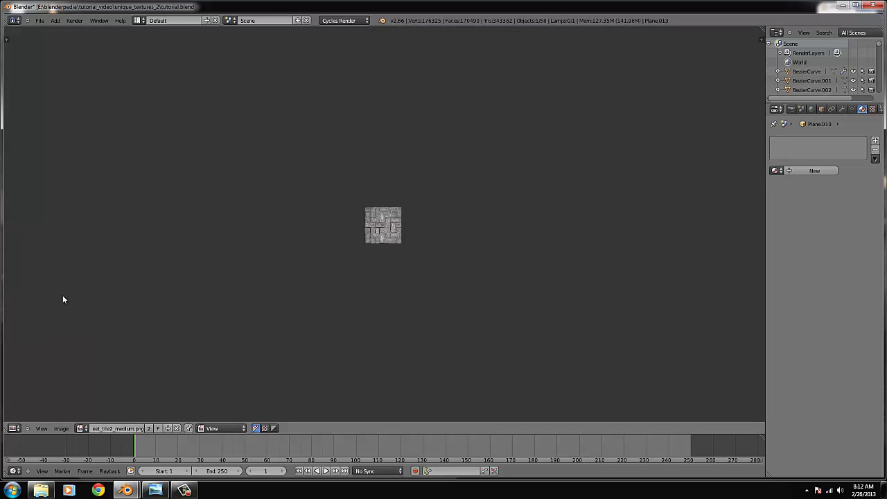
{"action": "left_click_drag", "start_coordinate": [25, 422], "coordinate": [251, 309]}
{"action": "left_click_drag", "start_coordinate": [251, 309], "coordinate": [355, 293]}
{"action": "key", "text": "KP_7"}
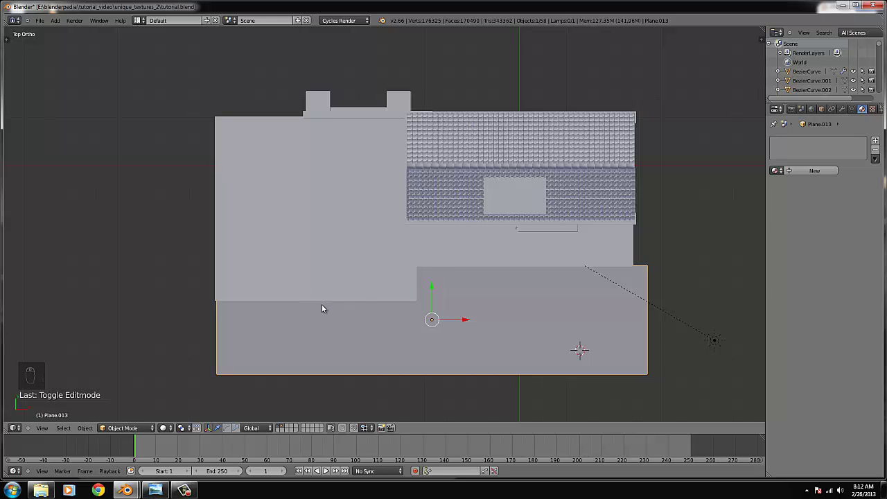
Step: Select the plane under the house and frame it as the spot for the new cube
{"action": "right_click", "coordinate": [326, 299]}
{"action": "key", "text": "ctrl+KP_Decimal"}
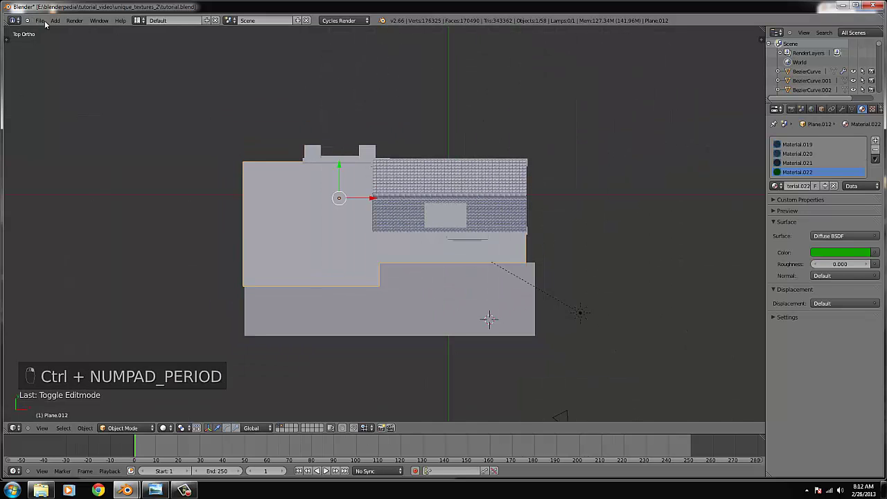
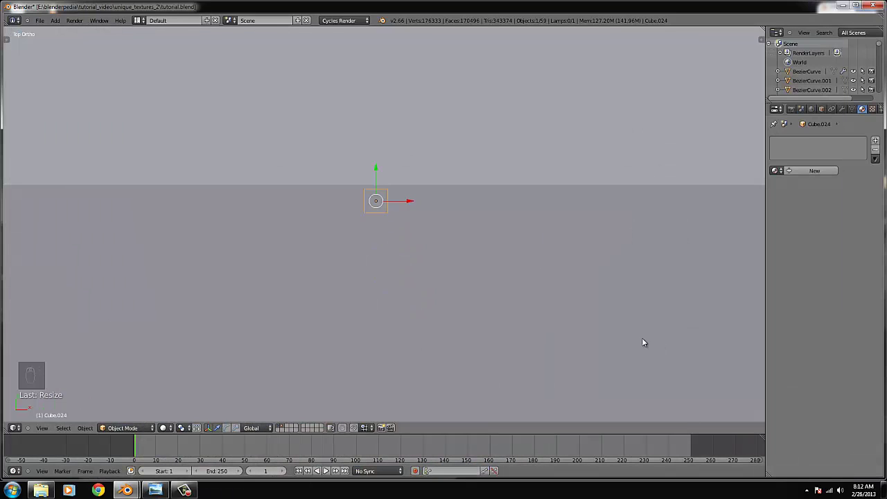
Step: Scale the cube from front and top views into a long, thin curb block
{"action": "key", "text": "KP_1"}
{"action": "key", "text": "s"}
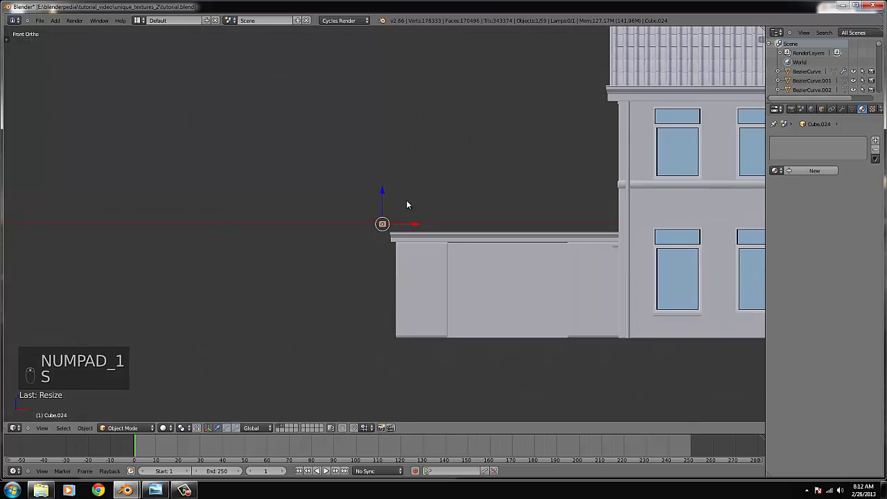
{"action": "left_click_drag", "start_coordinate": [385, 215], "coordinate": [417, 312]}
{"action": "key", "text": "s"}
{"action": "key", "text": "s"}
{"action": "left_click", "coordinate": [424, 315]}
{"action": "key", "text": "KP_7"}
{"action": "key", "text": "s"}
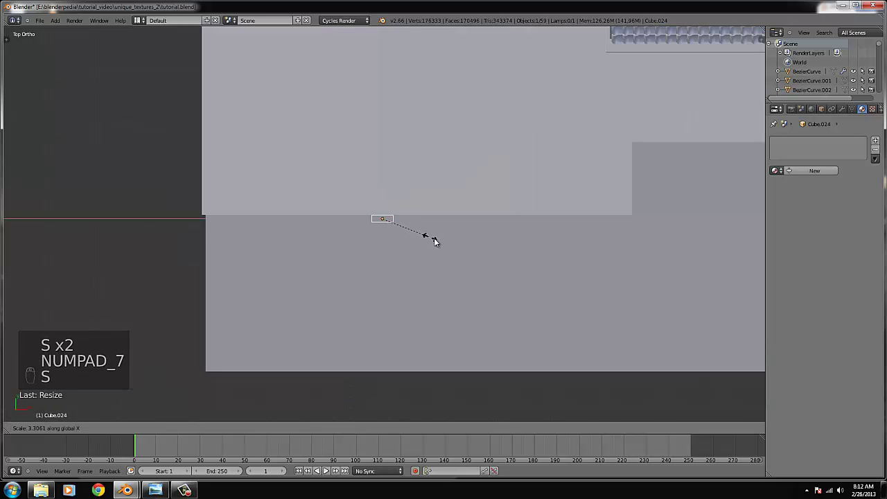
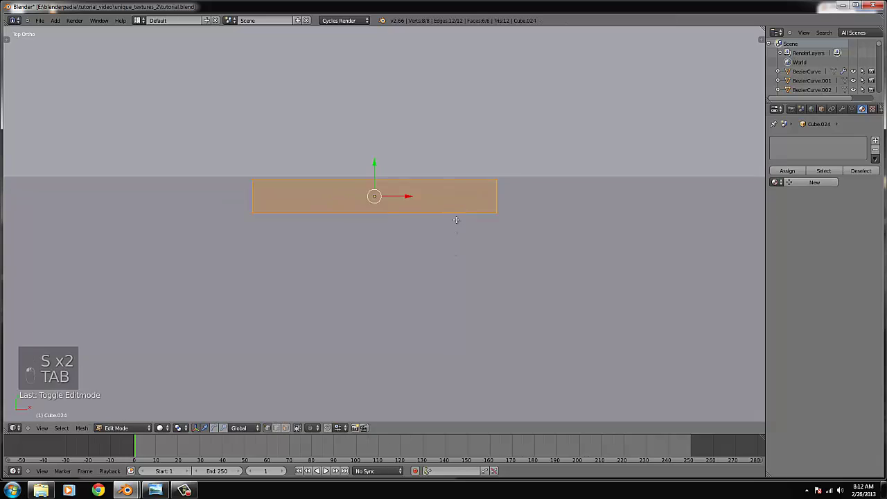
Step: Loop-cut the block and bend its end vertices with proportional editing into curved ends
{"action": "key", "text": "ctrl+r"}
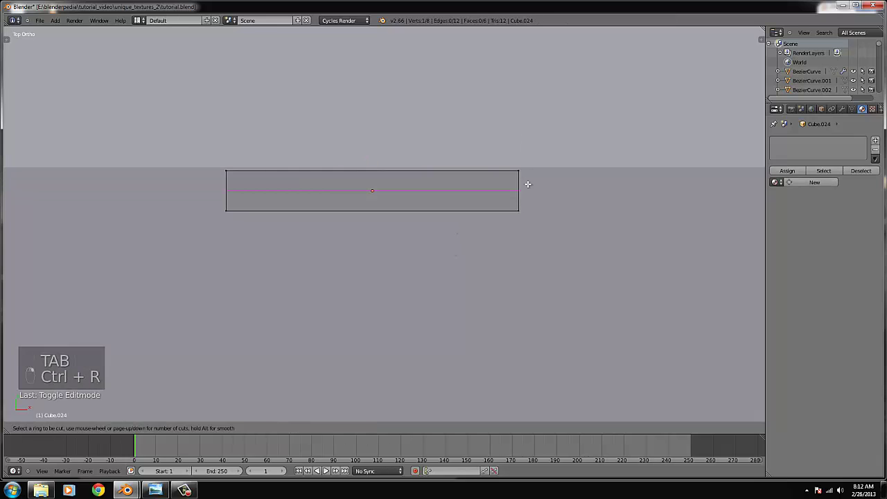
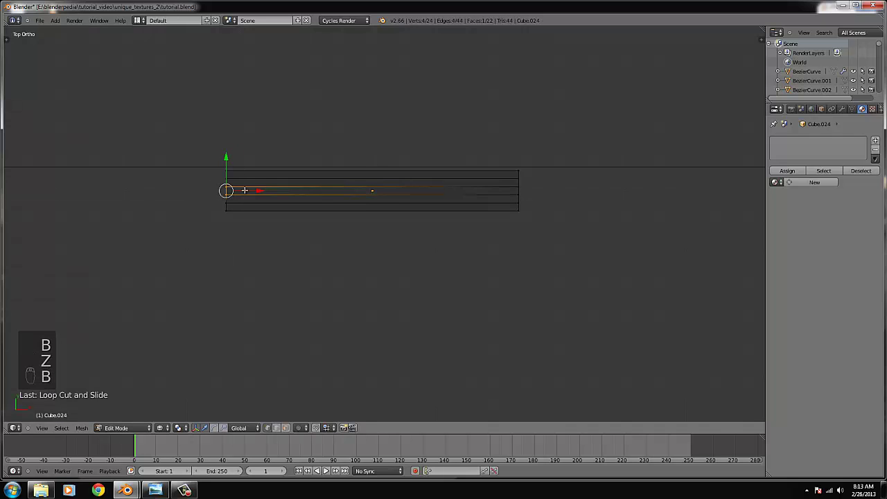
{"action": "key", "text": "o"}
{"action": "key", "text": "g"}
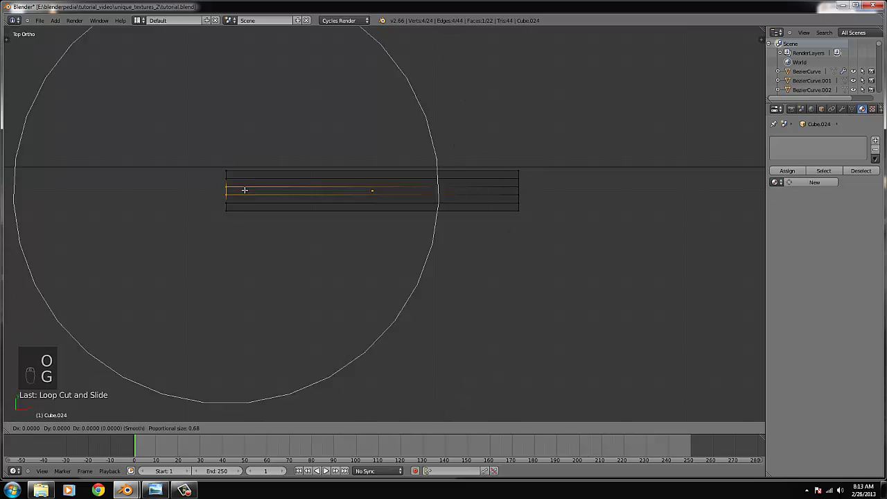
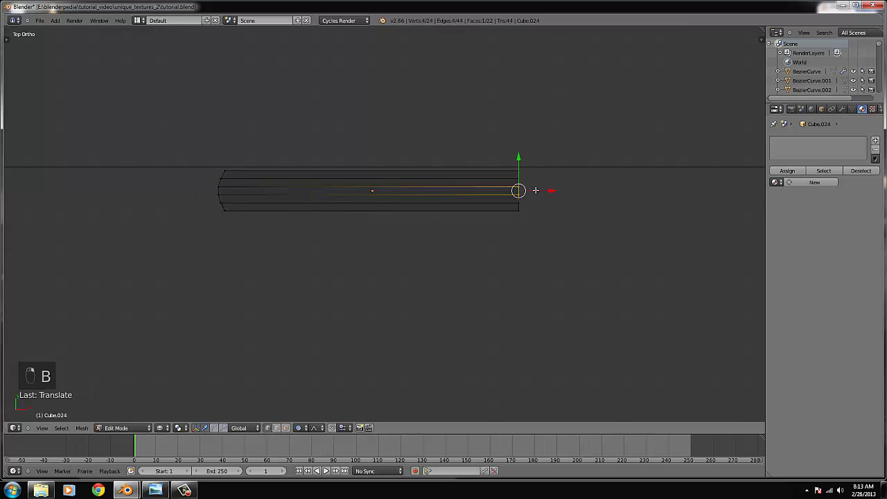
{"action": "key", "text": "Tab"}
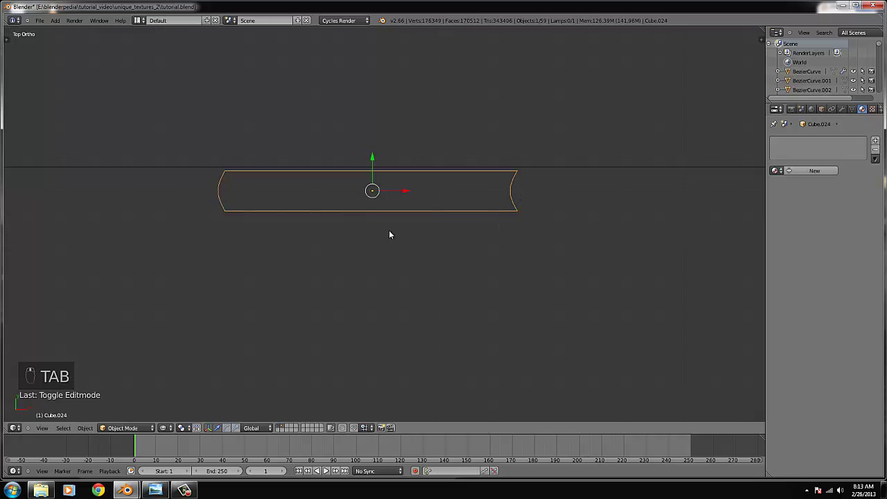
{"action": "key", "text": "Tab"}
{"action": "key", "text": "Tab"}
{"action": "key", "text": "ctrl+KP_Decimal"}
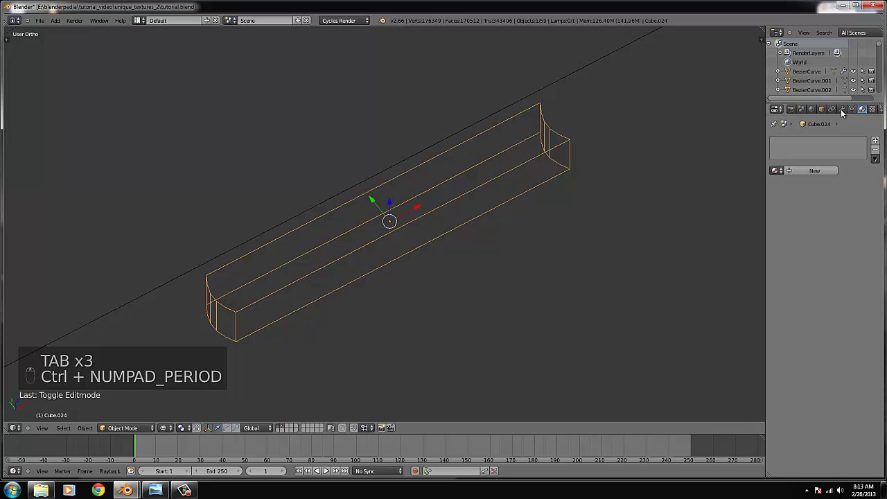
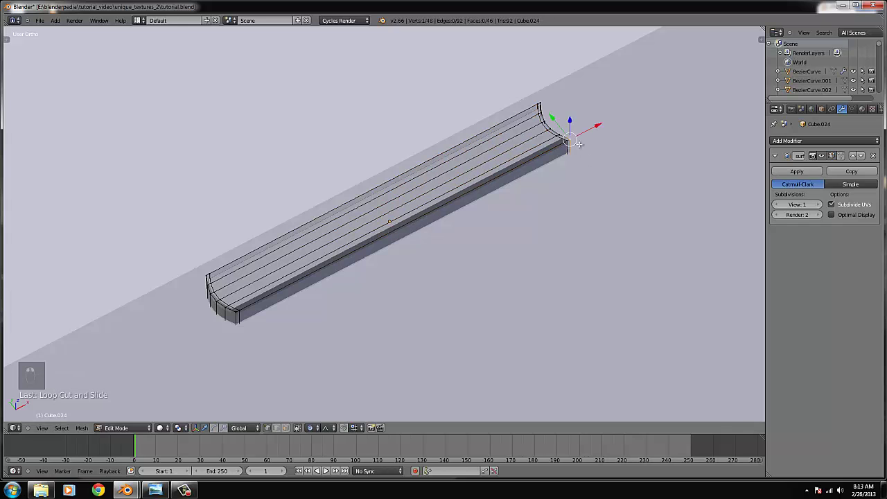
Step: Add supporting loop cuts along the curb and near its ends to keep the subdivided edges crisp
{"action": "key", "text": "ctrl+r"}
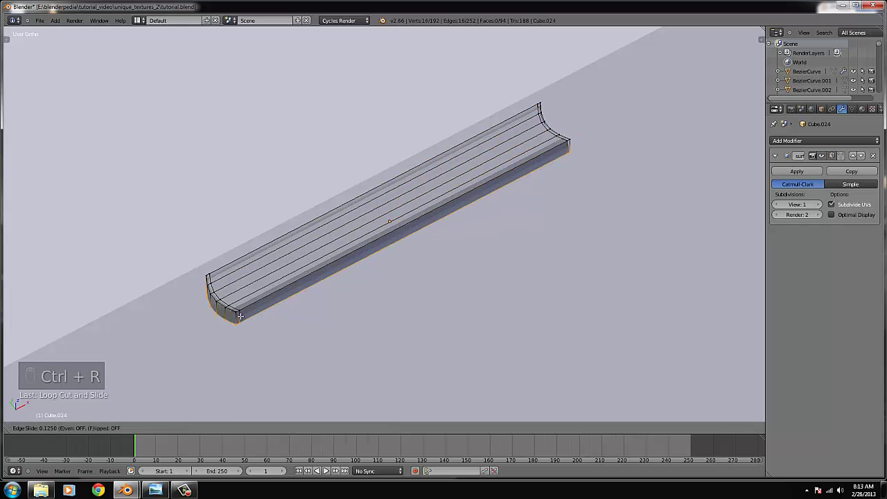
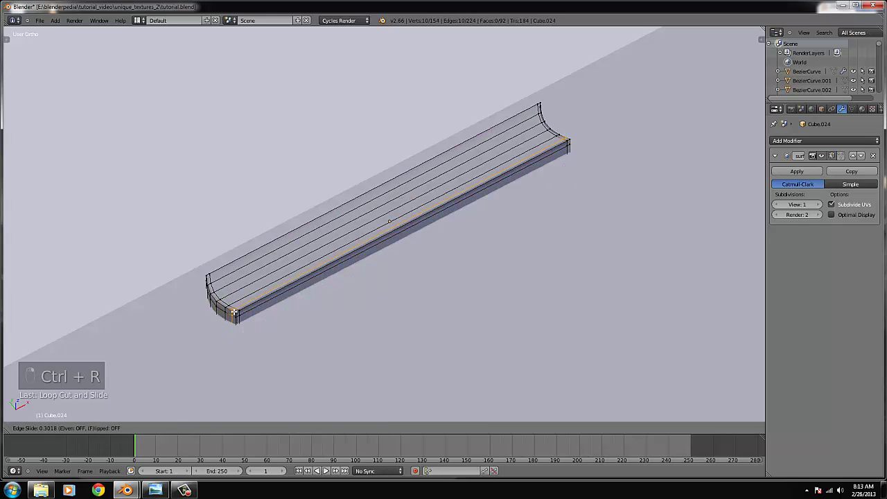
{"action": "key", "text": "ctrl+r"}
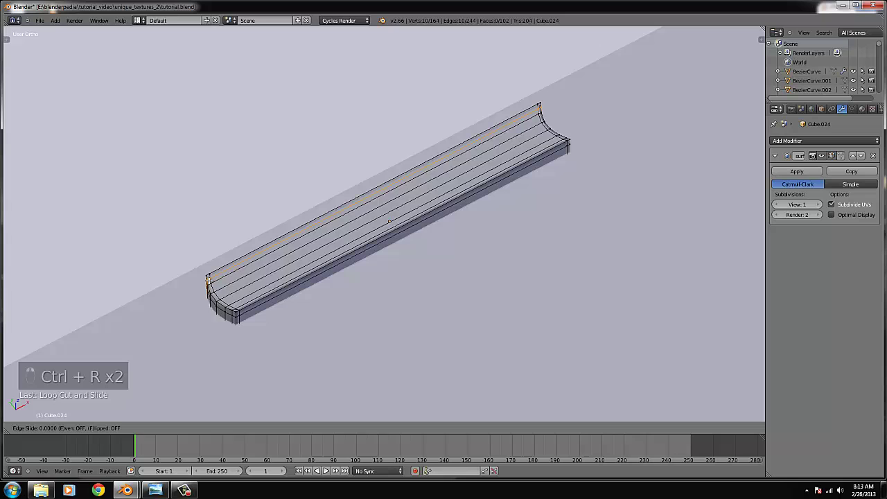
{"action": "key", "text": "Tab"}
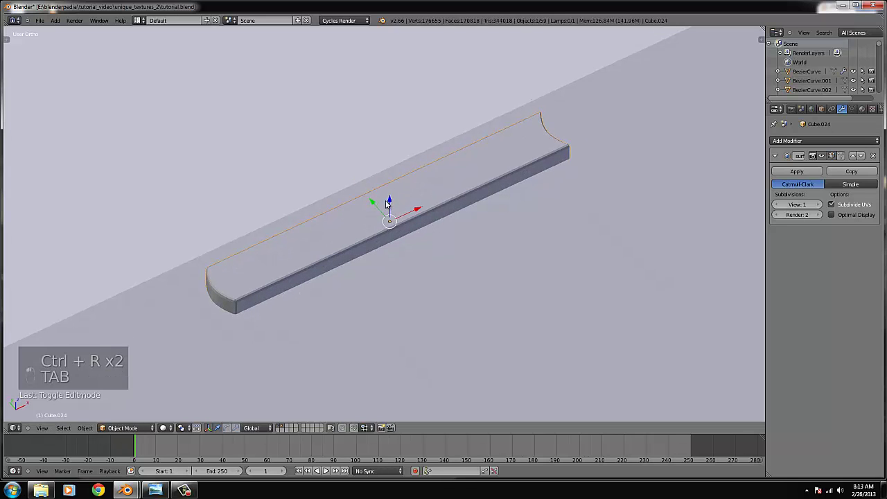
{"action": "key", "text": "Tab"}
{"action": "key", "text": "ctrl+r"}
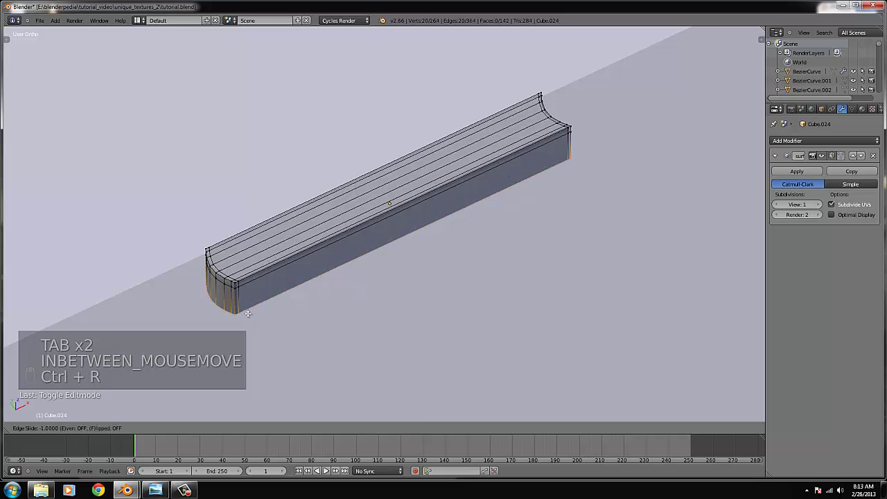
{"action": "key", "text": "Tab"}
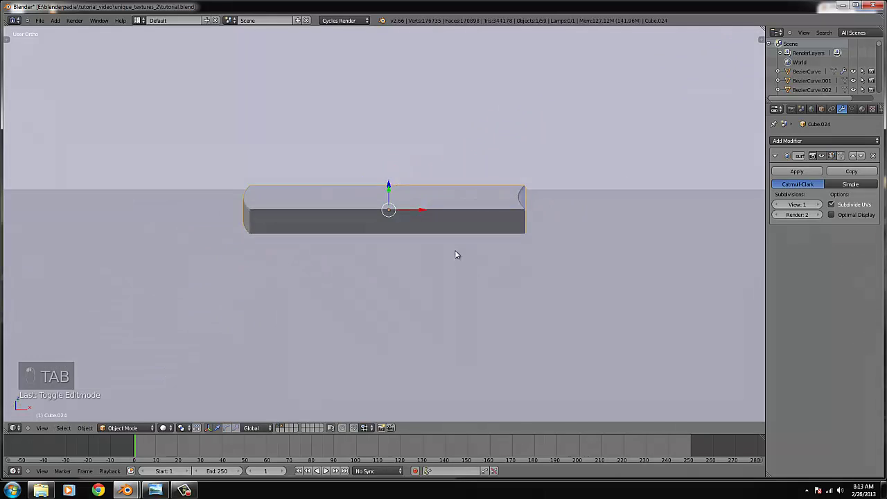
Step: Zoom out and reposition the curb within the scene, checking it from above
{"action": "key", "text": "KP_7"}
{"action": "key", "text": "z"}
{"action": "key", "text": "g"}
{"action": "left_click_drag", "start_coordinate": [544, 250], "coordinate": [518, 225]}
{"action": "middle_click", "coordinate": [518, 226]}
{"action": "key", "text": "z"}
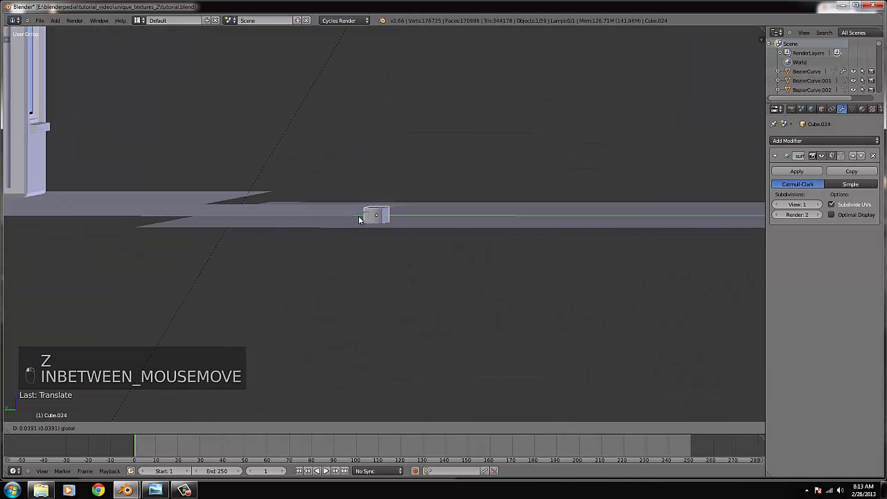
{"action": "left_click_drag", "start_coordinate": [365, 218], "coordinate": [384, 197]}
{"action": "key", "text": "KP_7"}
Step: Select the whole curb mesh and apply the subdivision smoothing, viewing it from an angle
{"action": "key", "text": "Tab"}
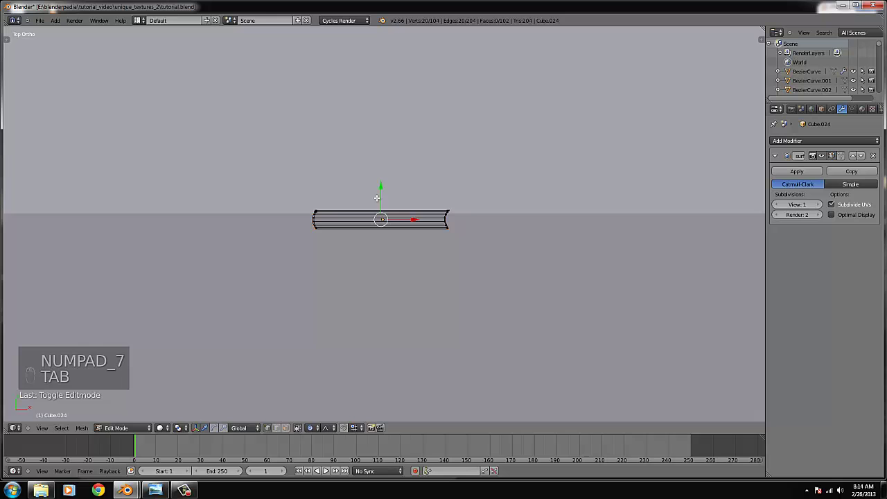
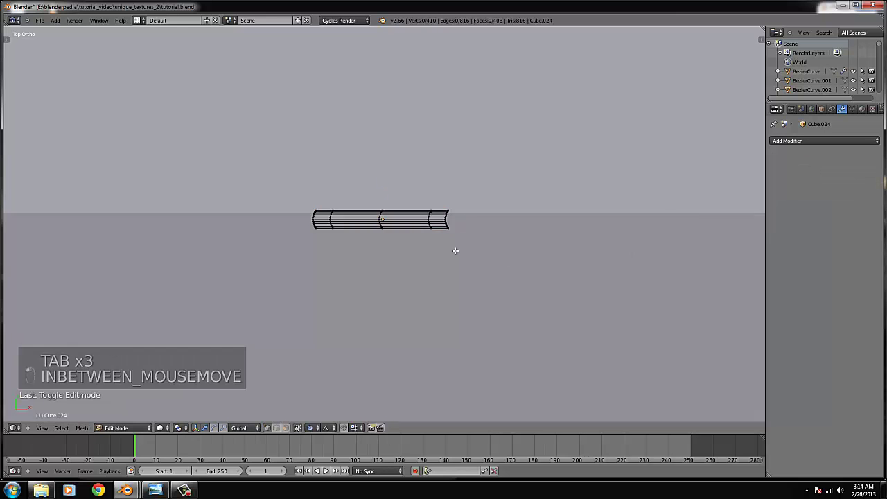
{"action": "key", "text": "KP_7"}
{"action": "key", "text": "ctrl+l"}
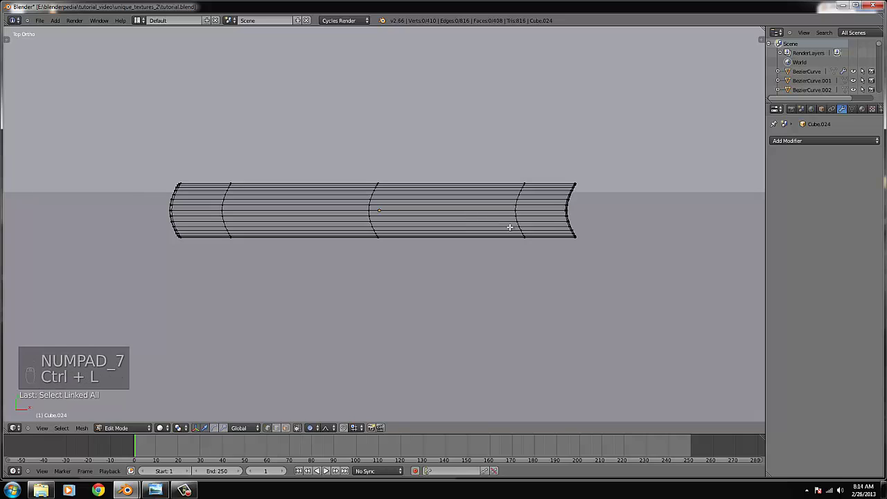
{"action": "key", "text": "ctrl+l"}
{"action": "key", "text": "KP_2"}
{"action": "key", "text": "KP_2"}
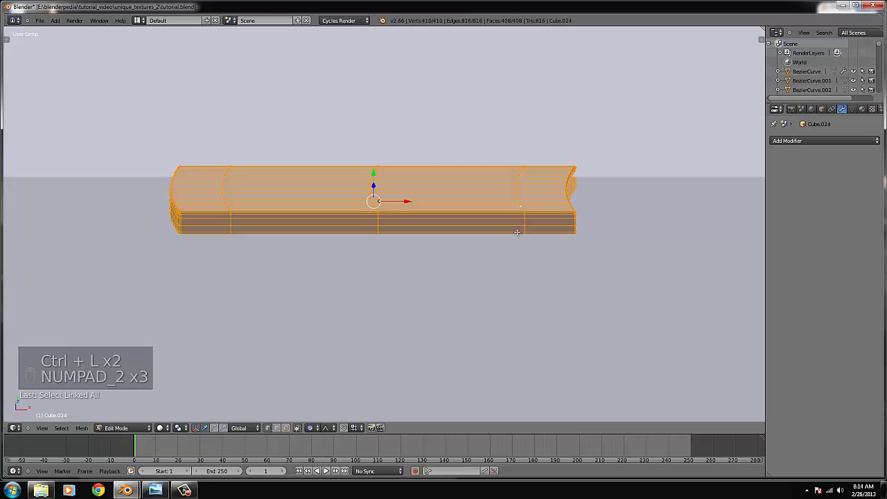
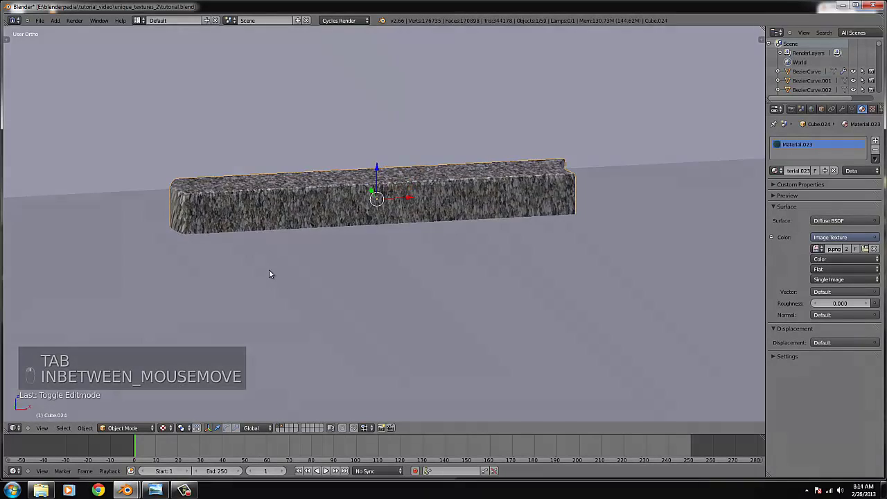
Step: From Top view, enter Edit Mode on the curb and unwrap all its faces over the granite image
{"action": "key", "text": "KP_7"}
{"action": "key", "text": "Tab"}
{"action": "key", "text": "u"}
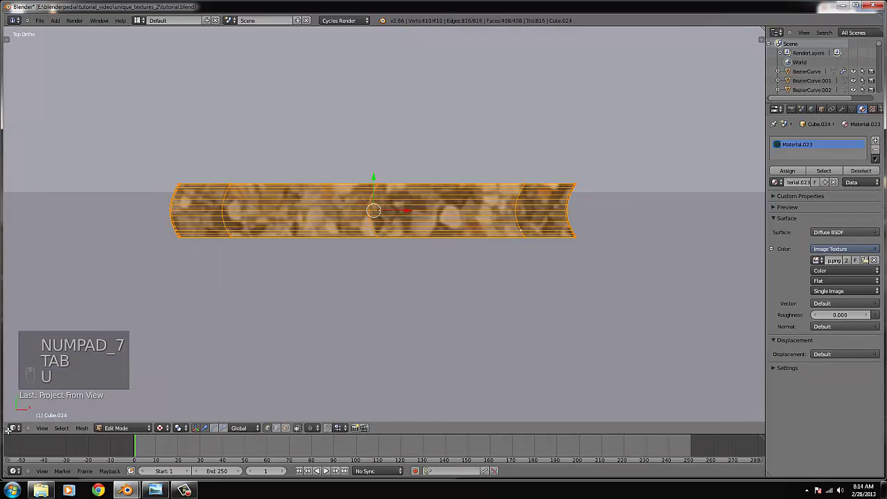
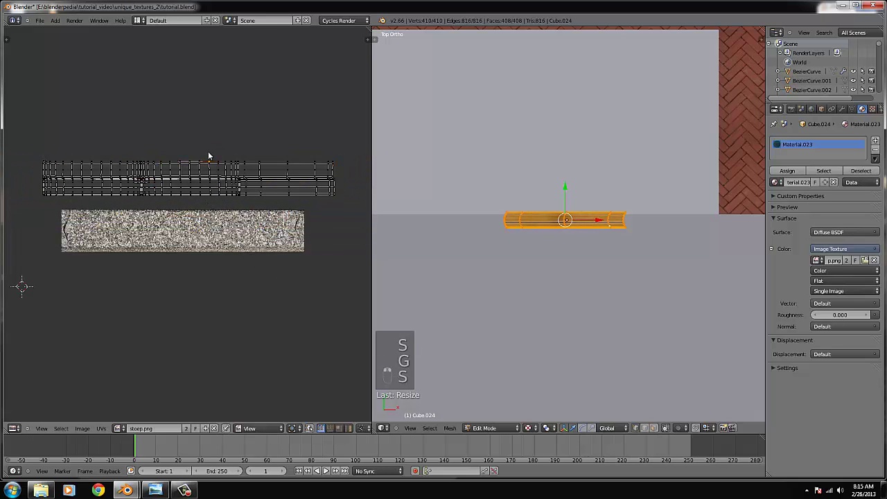
Step: Select the curb's entire UV layout so it can be scaled down over the granite image
{"action": "key", "text": "ctrl+l"}
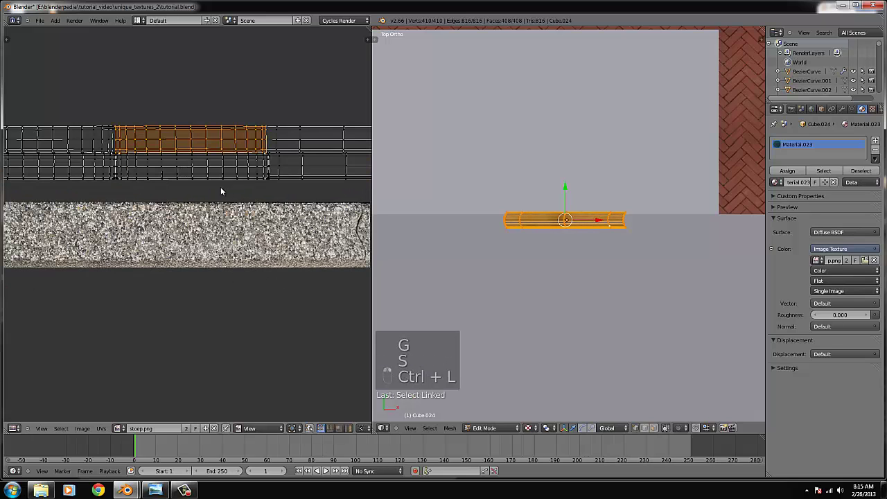
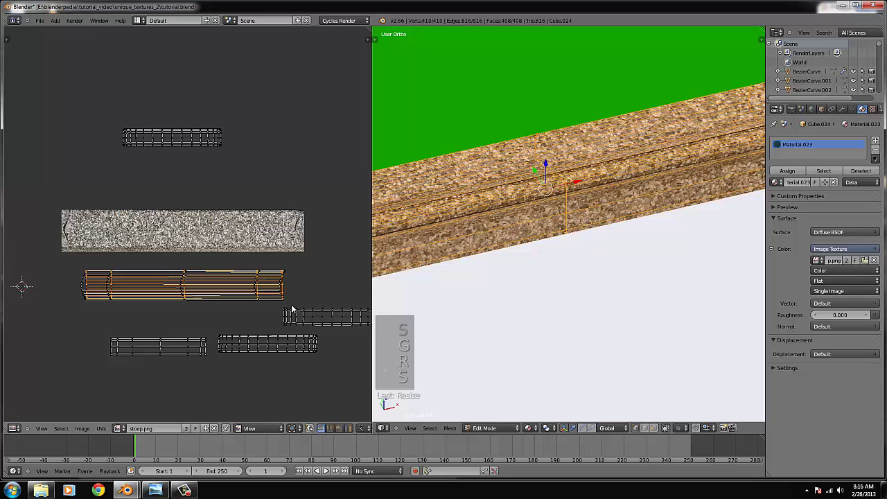
Step: Select all curb UVs and move and scale the first strip onto the granite image
{"action": "key", "text": "b"}
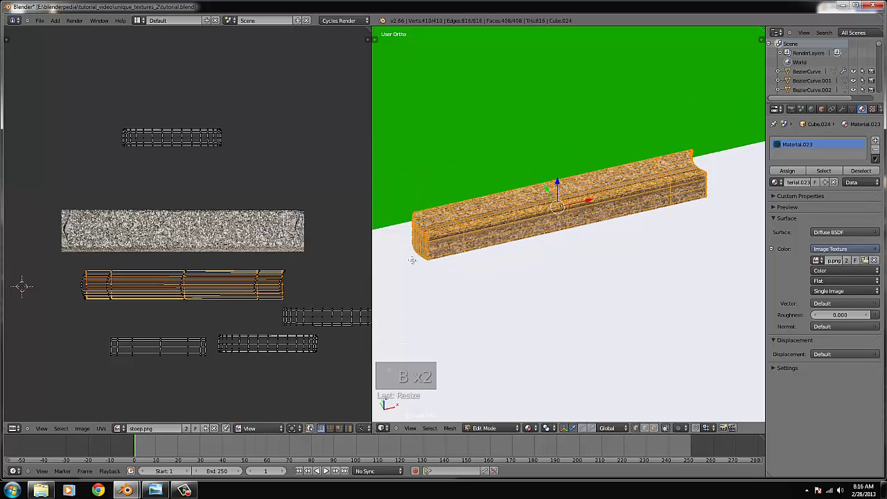
{"action": "key", "text": "Tab"}
{"action": "key", "text": "Tab"}
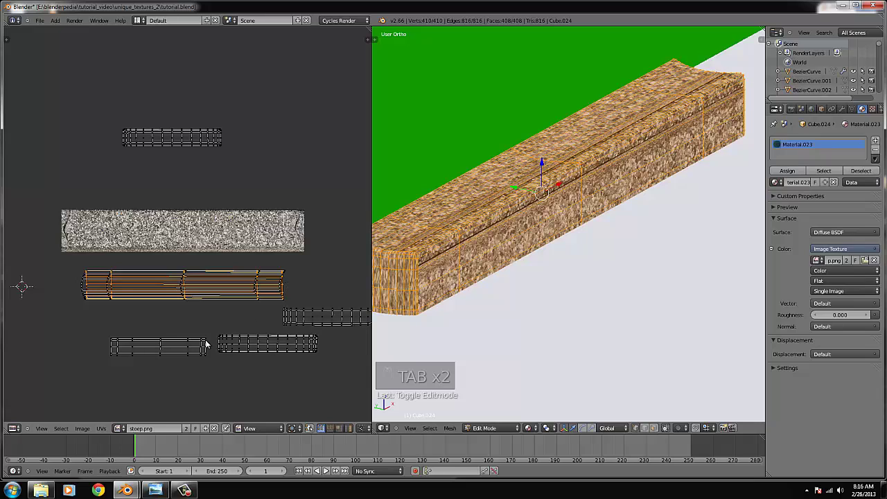
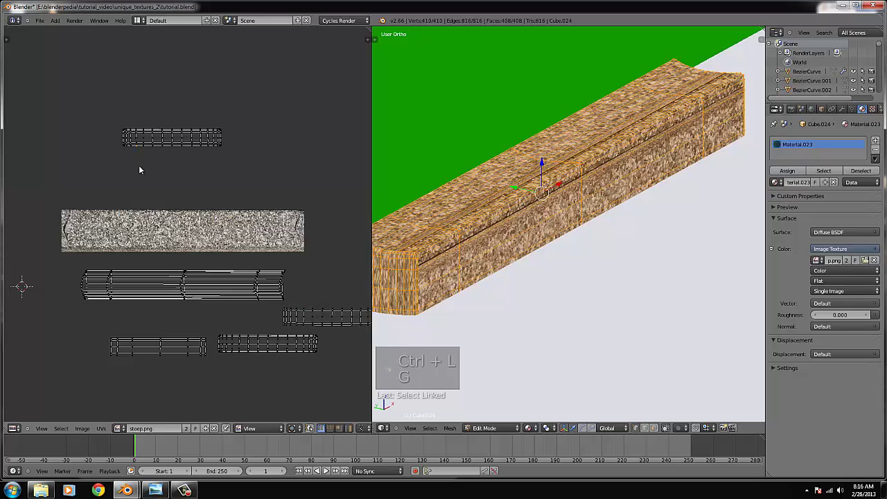
{"action": "key", "text": "ctrl+l"}
{"action": "key", "text": "g"}
{"action": "key", "text": "s"}
{"action": "key", "text": "s"}
{"action": "key", "text": "g"}
{"action": "key", "text": "s"}
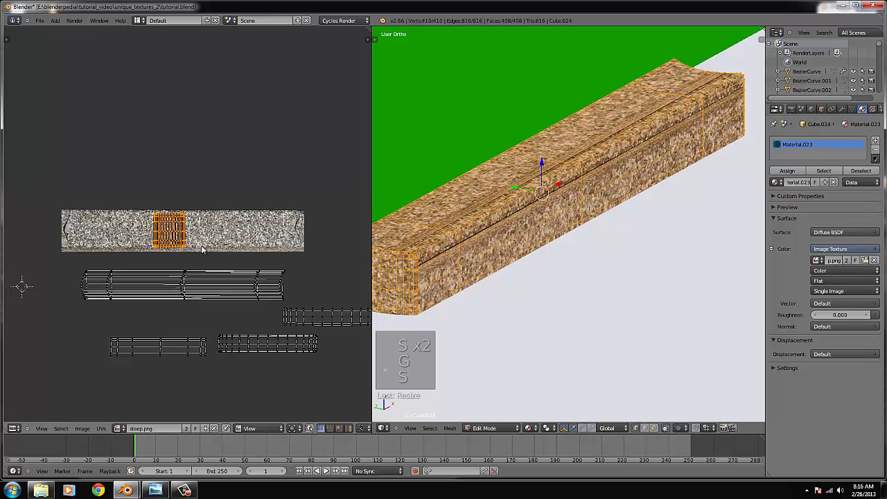
Step: Rotate and rescale that strip until it sits within the granite texture
{"action": "key", "text": "s"}
{"action": "key", "text": "r"}
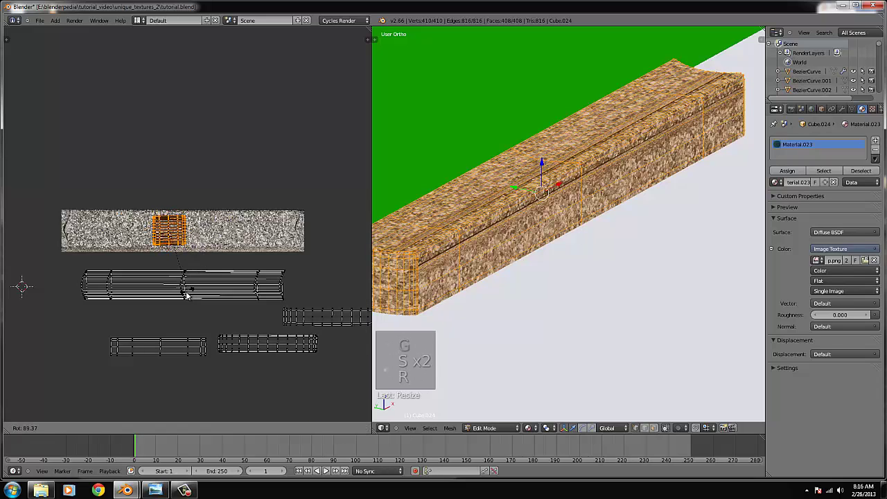
{"action": "key", "text": "s"}
{"action": "key", "text": "g"}
{"action": "key", "text": "s"}
{"action": "key", "text": "Tab"}
{"action": "key", "text": "Tab"}
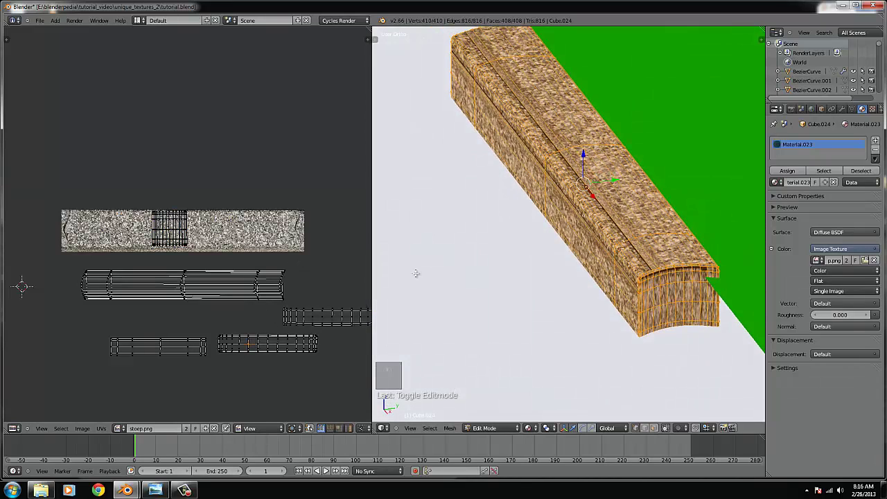
Step: From the curb's other side, reselect the UVs and move and scale the next strip
{"action": "key", "text": "ctrl+l"}
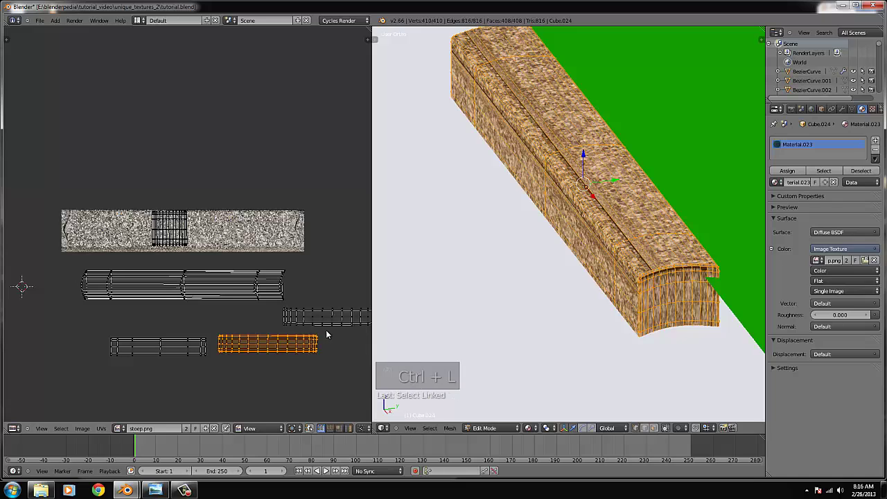
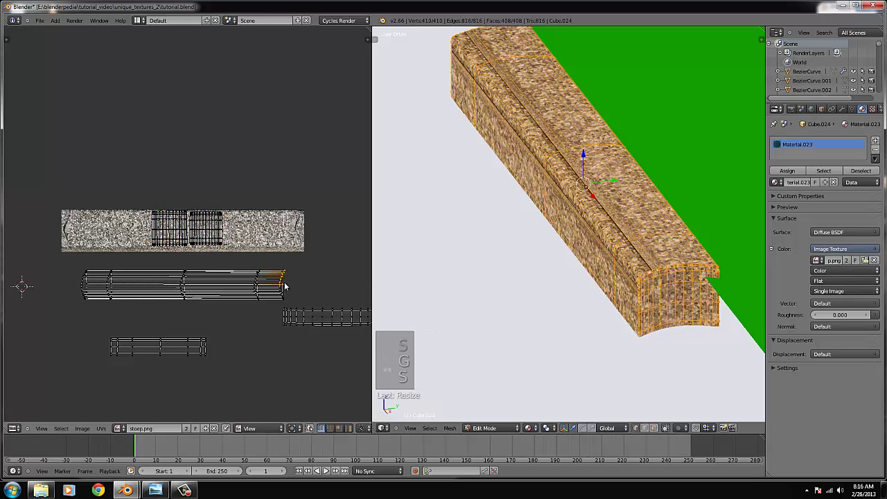
{"action": "key", "text": "b"}
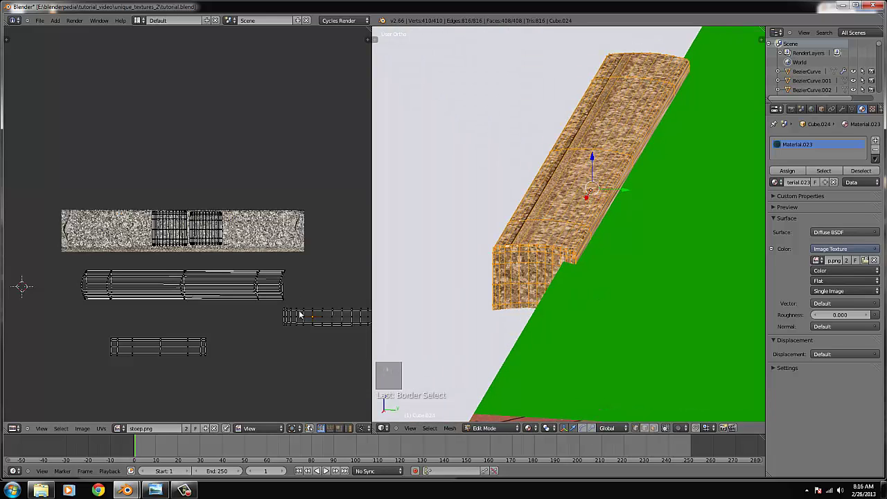
{"action": "key", "text": "ctrl+l"}
{"action": "key", "text": "g"}
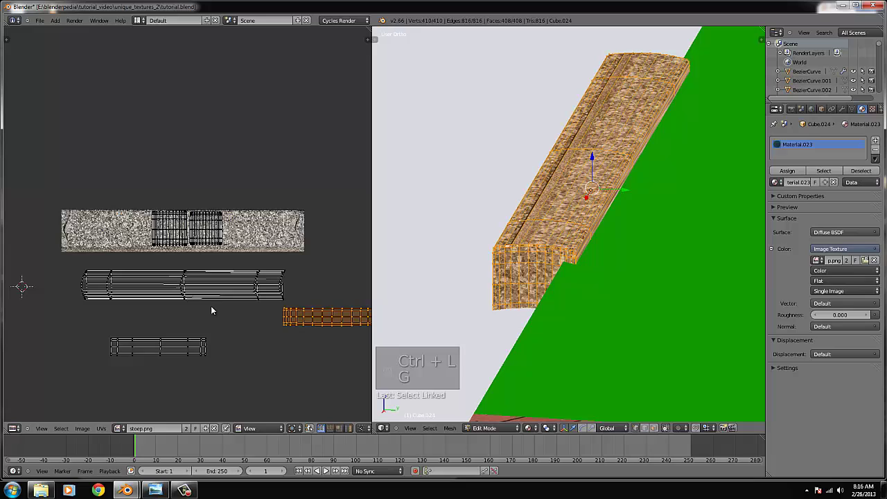
{"action": "key", "text": "ctrl+l"}
{"action": "key", "text": "g"}
{"action": "key", "text": "s"}
{"action": "key", "text": "s"}
Step: Rotate and enlarge this curb strip so it covers more of the granite image
{"action": "key", "text": "g"}
{"action": "key", "text": "s"}
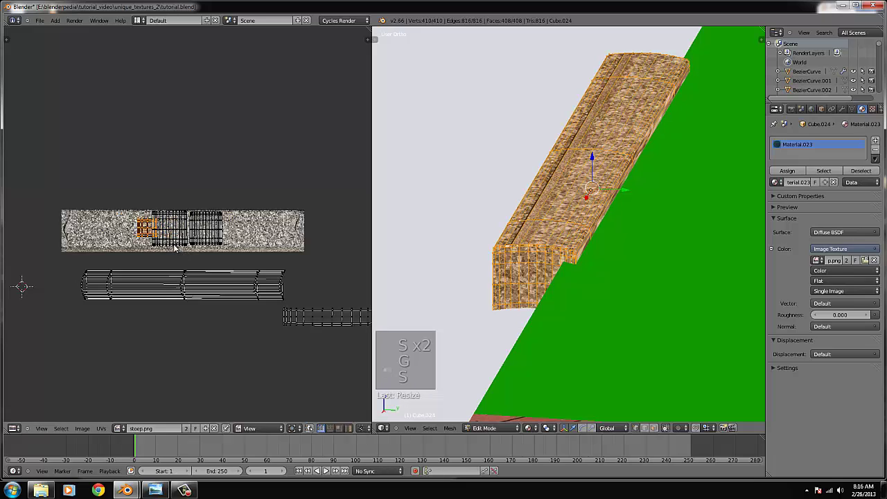
{"action": "key", "text": "s"}
{"action": "key", "text": "r"}
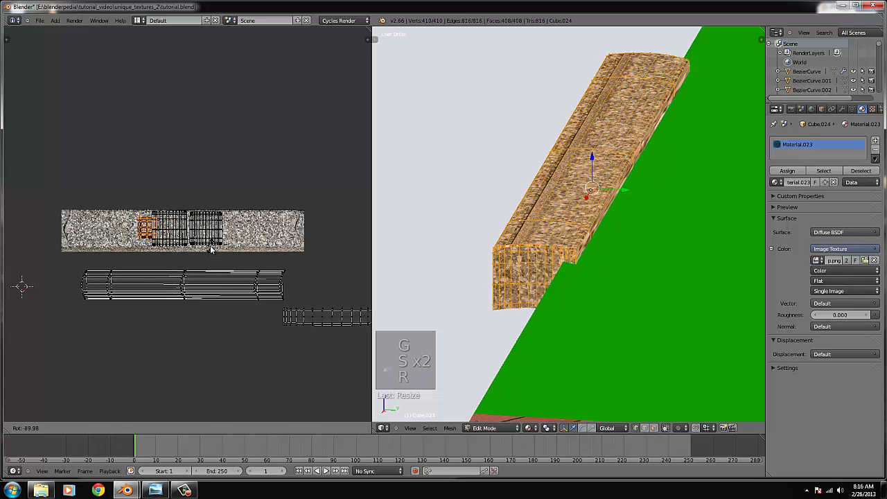
{"action": "key", "text": "s"}
{"action": "key", "text": "s"}
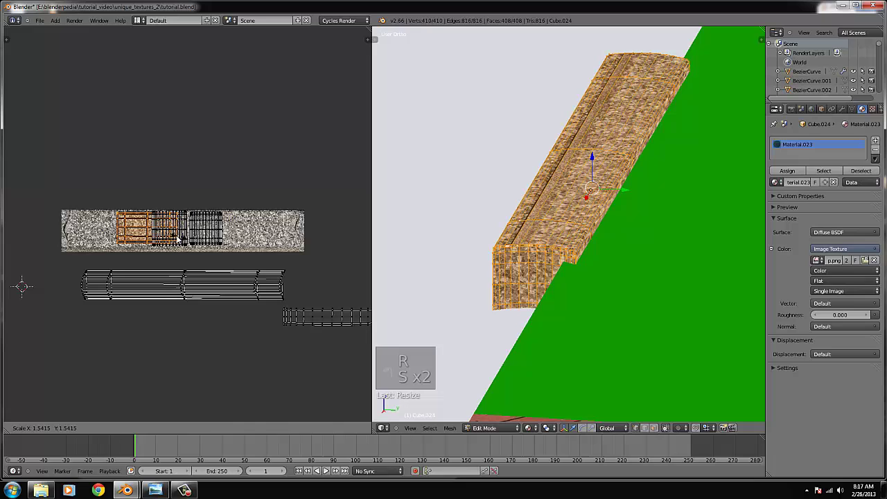
{"action": "key", "text": "s"}
Step: Nudge and resize the remaining strips into place across the granite texture
{"action": "key", "text": "g"}
{"action": "key", "text": "s"}
{"action": "key", "text": "g"}
{"action": "key", "text": "s"}
{"action": "key", "text": "g"}
{"action": "key", "text": "s"}
{"action": "key", "text": "g"}
{"action": "key", "text": "g"}
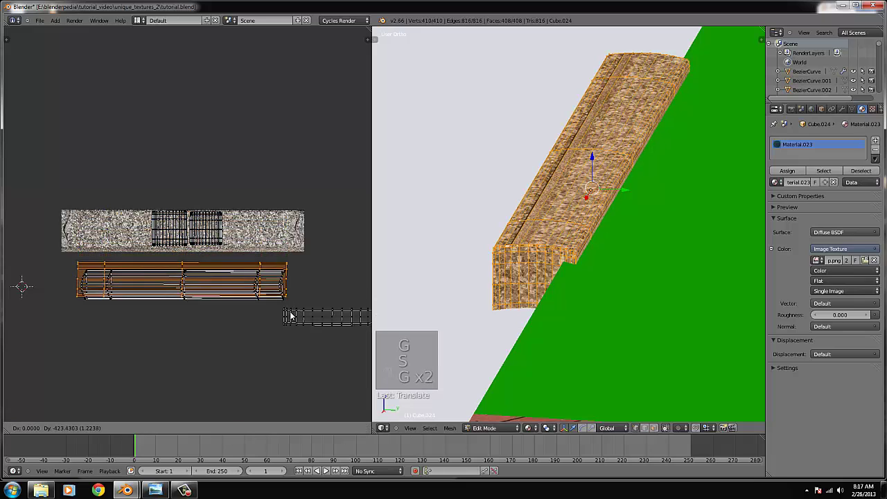
{"action": "key", "text": "s"}
{"action": "key", "text": "g"}
{"action": "key", "text": "s"}
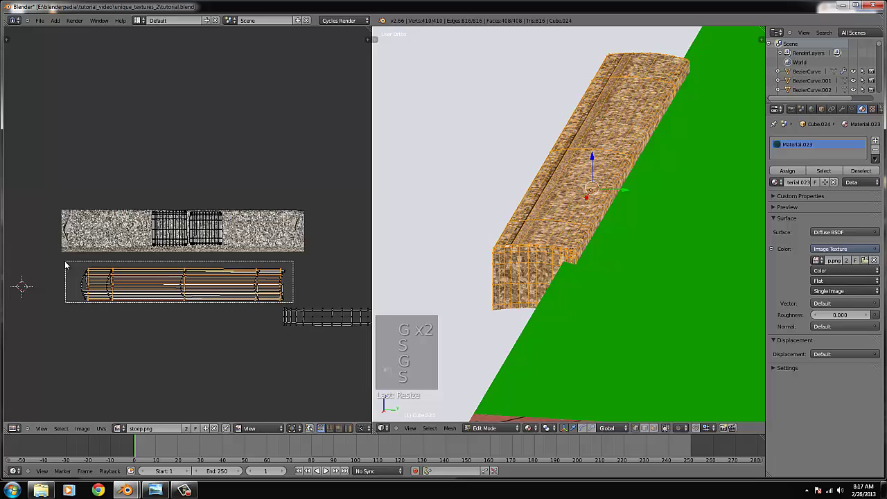
Step: Make final position and size tweaks to the layout and return the curb to Object Mode
{"action": "key", "text": "b"}
{"action": "key", "text": "g"}
{"action": "key", "text": "s"}
{"action": "key", "text": "g"}
{"action": "key", "text": "s"}
{"action": "key", "text": "s"}
{"action": "key", "text": "g"}
{"action": "key", "text": "s"}
{"action": "key", "text": "g"}
{"action": "key", "text": "Tab"}
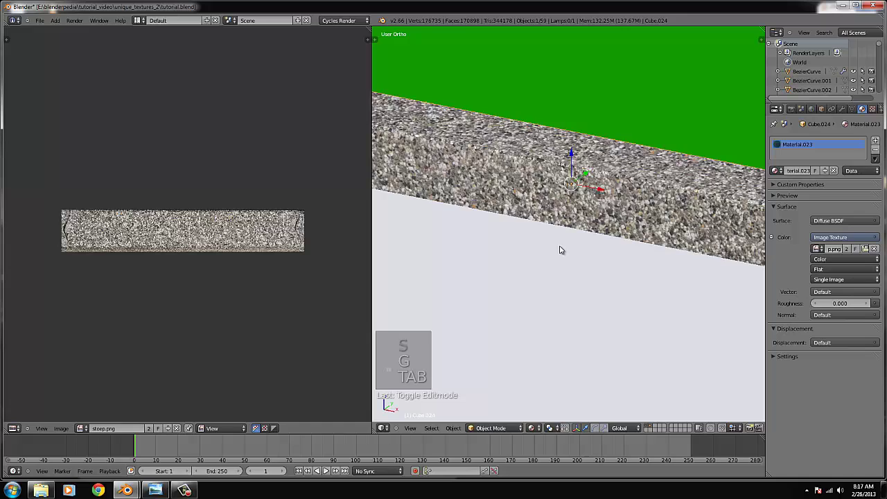
Step: Switch to a top-down view of the curb and merge the UV editor back into one 3D view
{"action": "key", "text": "KP_7"}
{"action": "key", "text": "z"}
{"action": "key", "text": "z"}
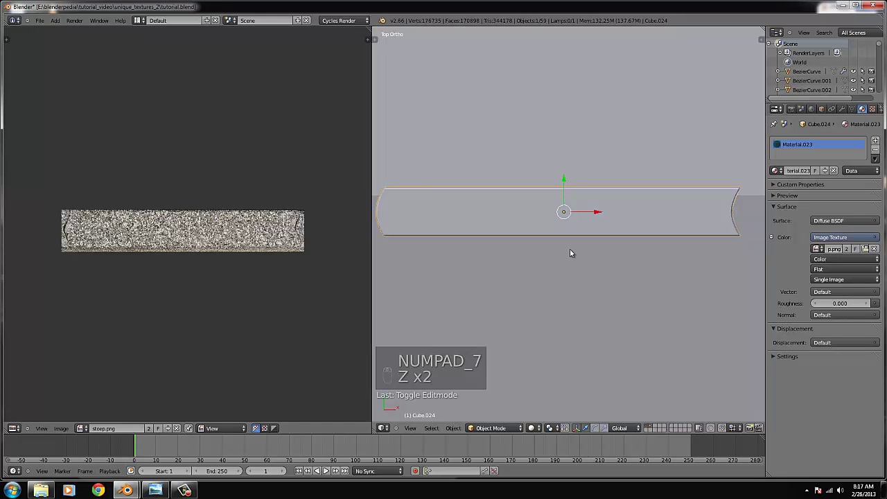
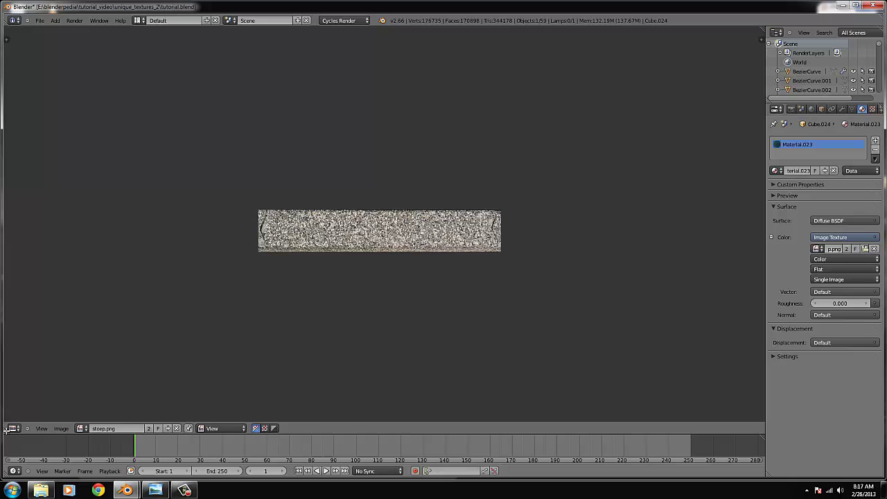
{"action": "left_click_drag", "start_coordinate": [16, 423], "coordinate": [276, 201]}
Step: Add an Array modifier with Count 2 and spread the two curb pieces apart via Relative Offset
{"action": "left_click_drag", "start_coordinate": [277, 202], "coordinate": [438, 241]}
{"action": "key", "text": "s"}
{"action": "left_click_drag", "start_coordinate": [438, 241], "coordinate": [866, 222]}
Step: Close the gap between the two arrayed curb pieces and bring the brick sidewalk into view
{"action": "left_click_drag", "start_coordinate": [515, 265], "coordinate": [864, 220]}
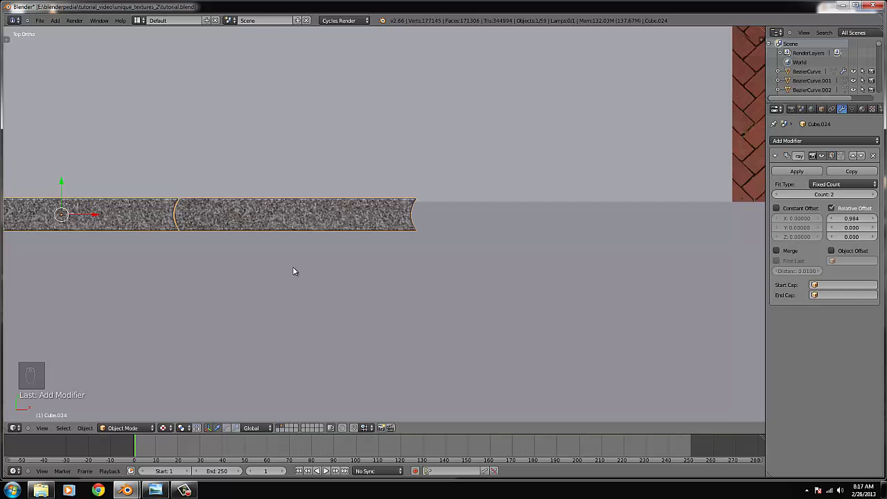
{"action": "left_click_drag", "start_coordinate": [244, 214], "coordinate": [113, 228]}
{"action": "left_click_drag", "start_coordinate": [296, 221], "coordinate": [113, 228]}
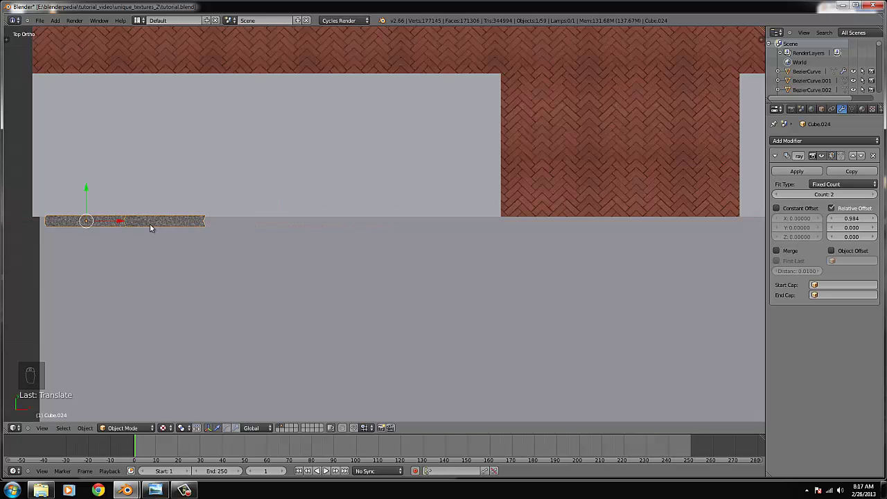
Step: Duplicate the arrayed curb, position the copy along the sidewalk edge and show its transform properties
{"action": "key", "text": "shift+d"}
{"action": "left_click_drag", "start_coordinate": [139, 225], "coordinate": [296, 237]}
{"action": "left_click_drag", "start_coordinate": [127, 222], "coordinate": [388, 233]}
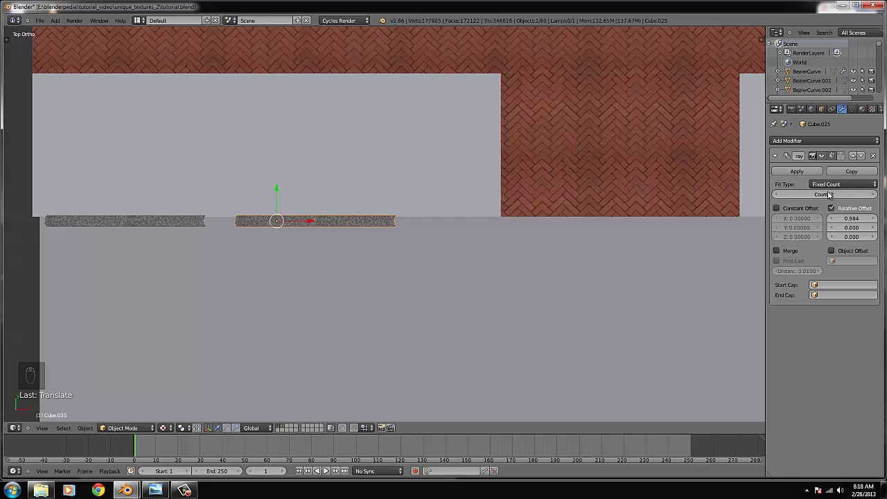
{"action": "left_click_drag", "start_coordinate": [872, 191], "coordinate": [213, 233]}
{"action": "left_click_drag", "start_coordinate": [193, 223], "coordinate": [213, 233]}
{"action": "left_click_drag", "start_coordinate": [213, 233], "coordinate": [330, 240]}
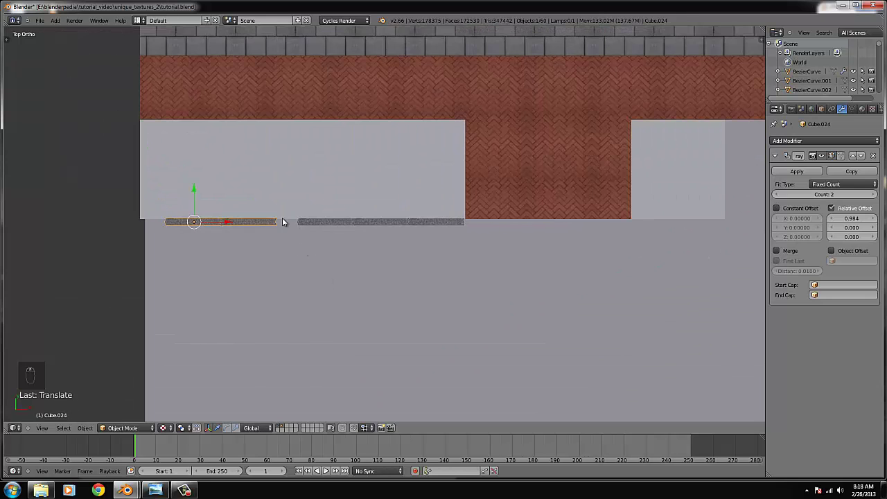
{"action": "key", "text": "shift+d"}
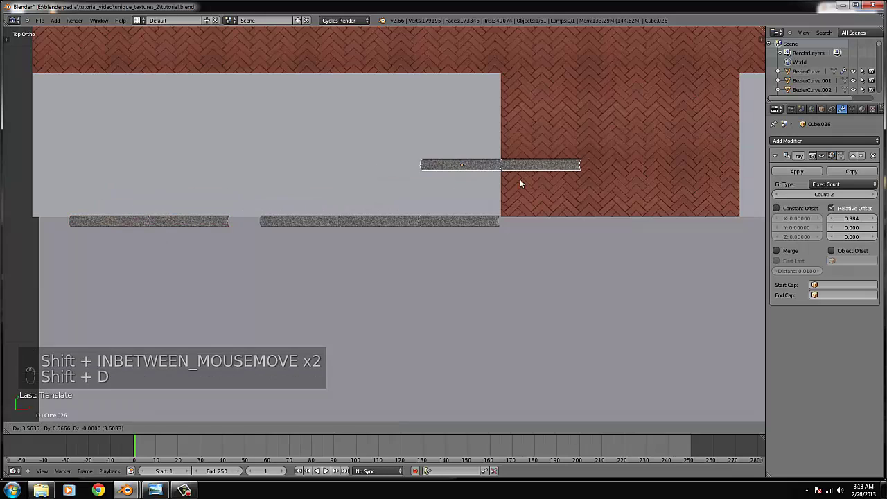
{"action": "key", "text": "n"}
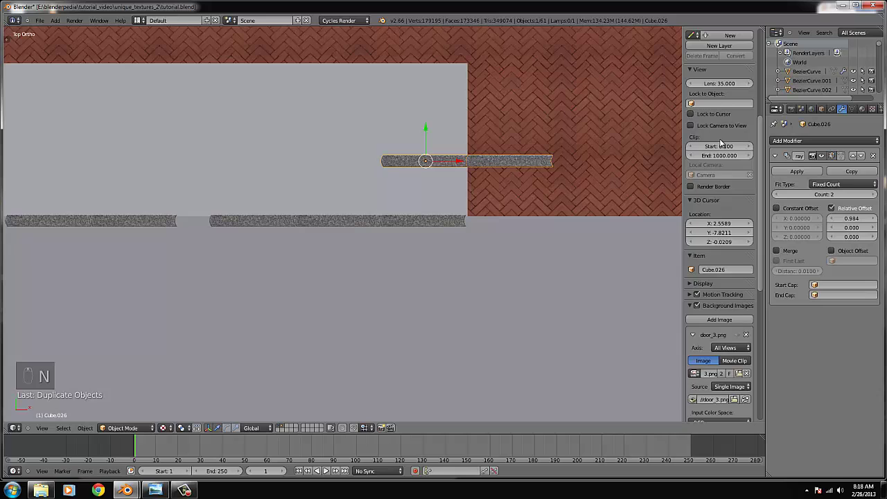
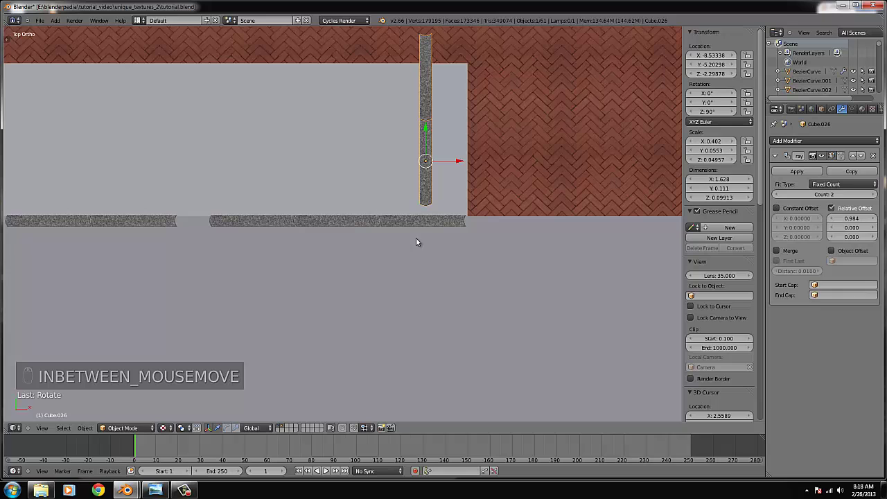
Step: Move the curb to one driveway edge and duplicate it for the other edge in top view
{"action": "key", "text": "g"}
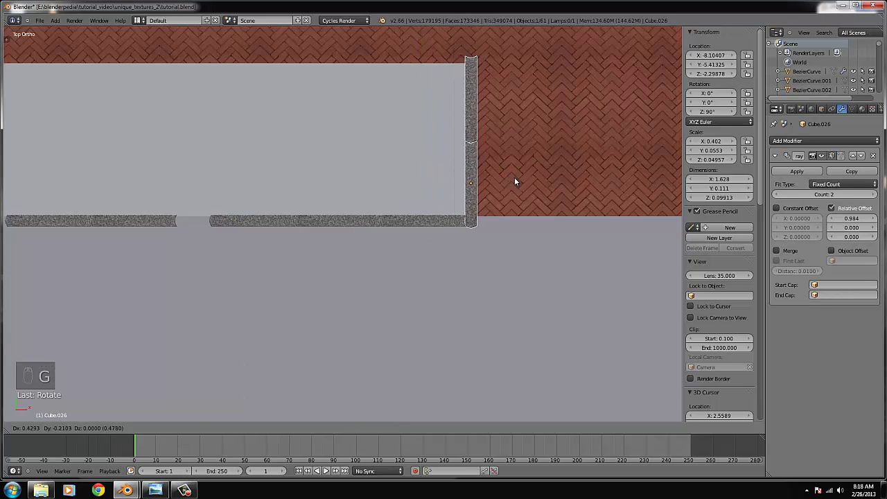
{"action": "left_click_drag", "start_coordinate": [515, 179], "coordinate": [533, 176]}
{"action": "key", "text": "KP_7"}
{"action": "key", "text": "shift+d"}
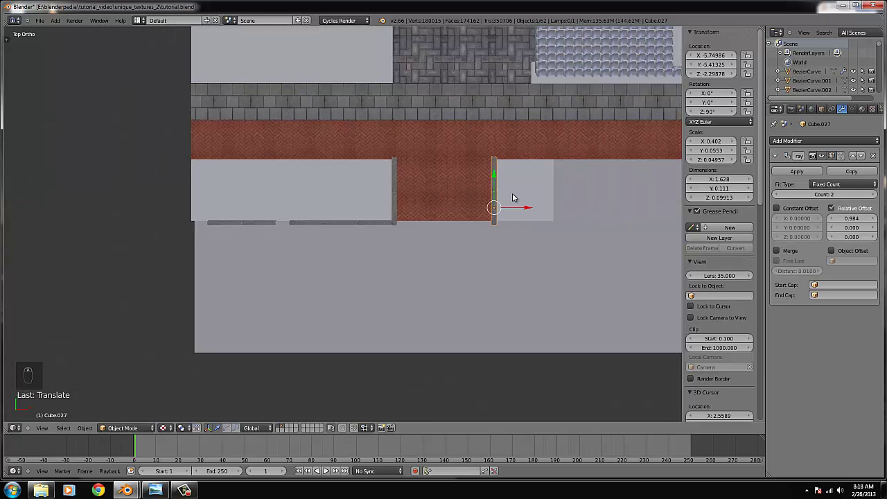
Step: Duplicate a curb, turn it along the lawn edge and raise its Array Count to 13
{"action": "key", "text": "shift+d"}
{"action": "key", "text": "ctrl+KP_Decimal"}
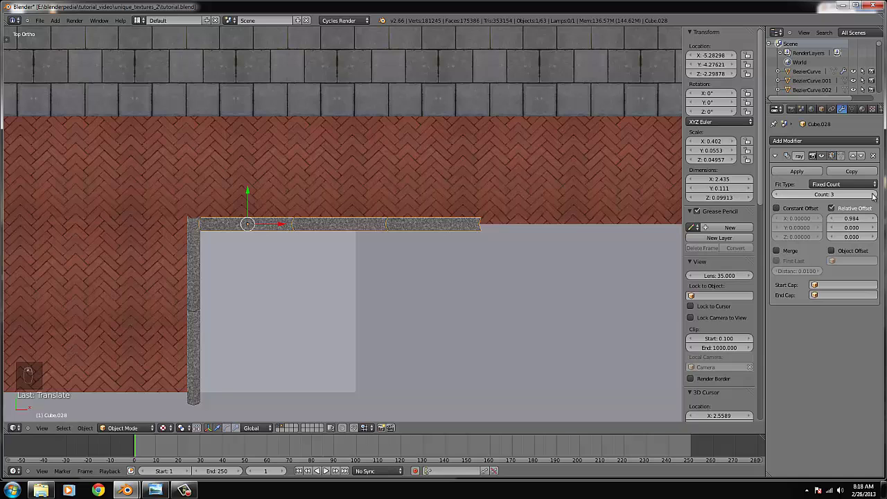
{"action": "left_click_drag", "start_coordinate": [876, 195], "coordinate": [390, 314]}
{"action": "left_click_drag", "start_coordinate": [406, 311], "coordinate": [418, 290]}
{"action": "right_click", "coordinate": [355, 252]}
{"action": "key", "text": "KP_7"}
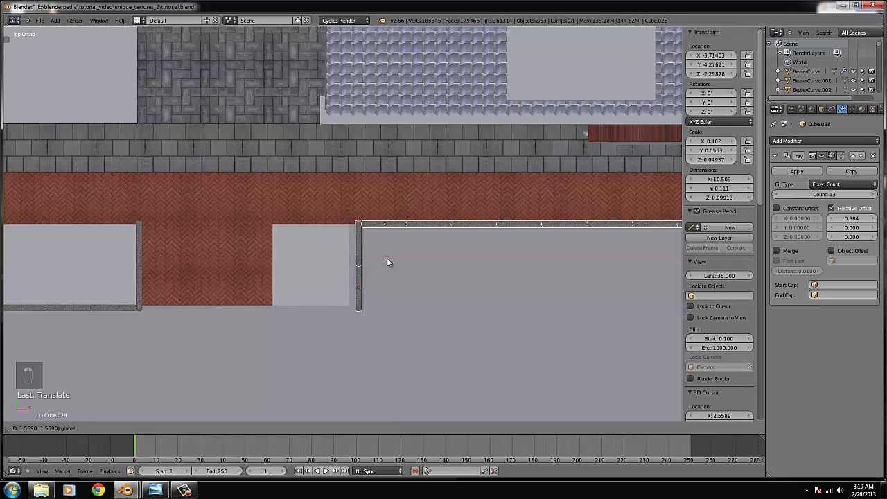
Step: View the layout textured, then duplicate the lawn-edge curb and move it along X into place
{"action": "left_click", "coordinate": [182, 390]}
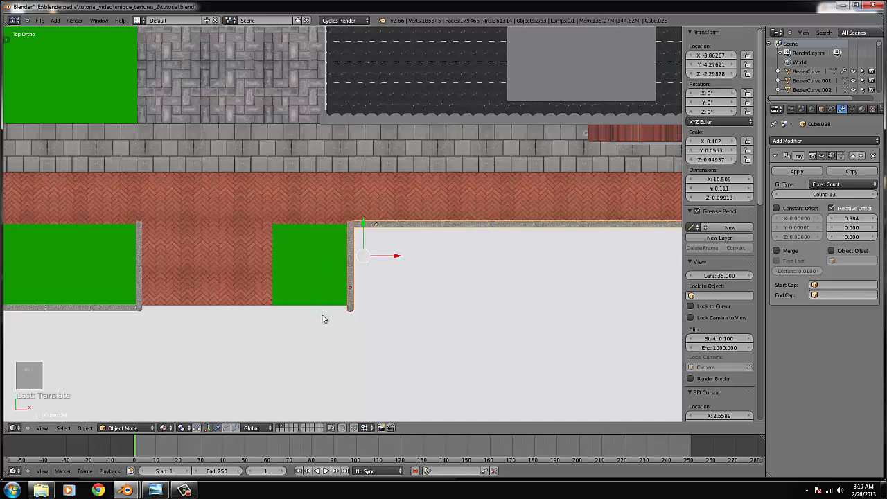
{"action": "key", "text": "KP_7"}
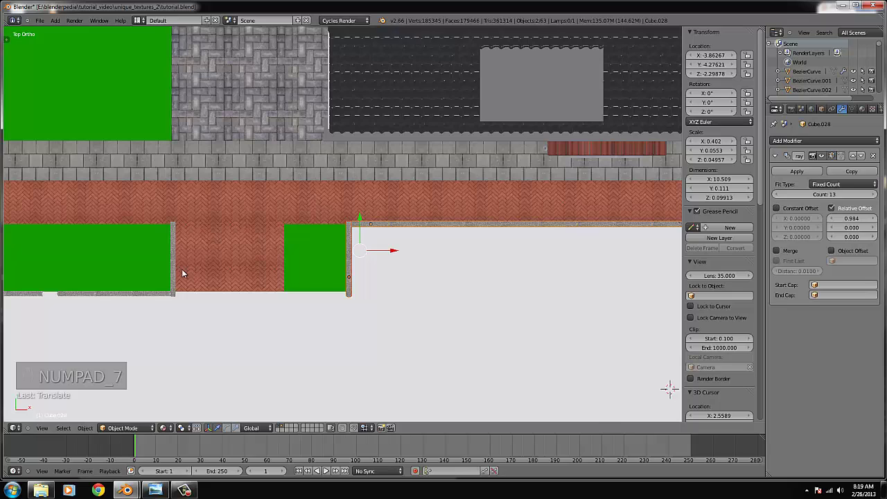
{"action": "key", "text": "KP_7"}
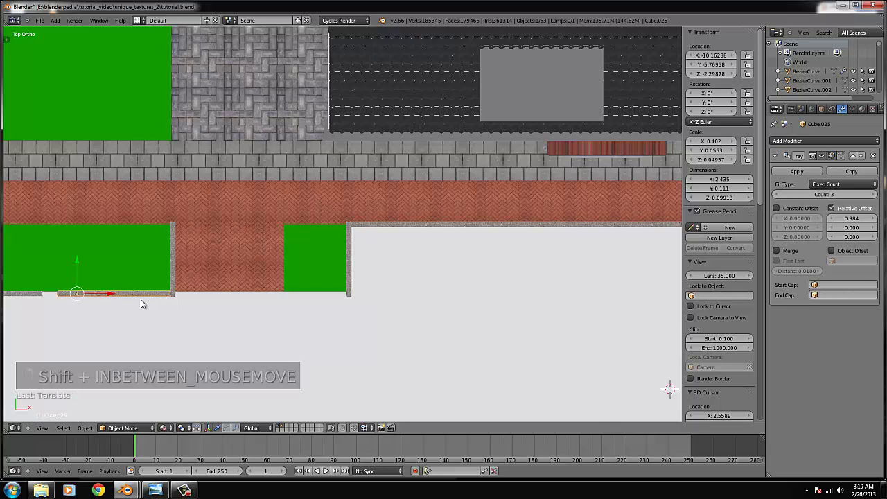
{"action": "key", "text": "shift+d"}
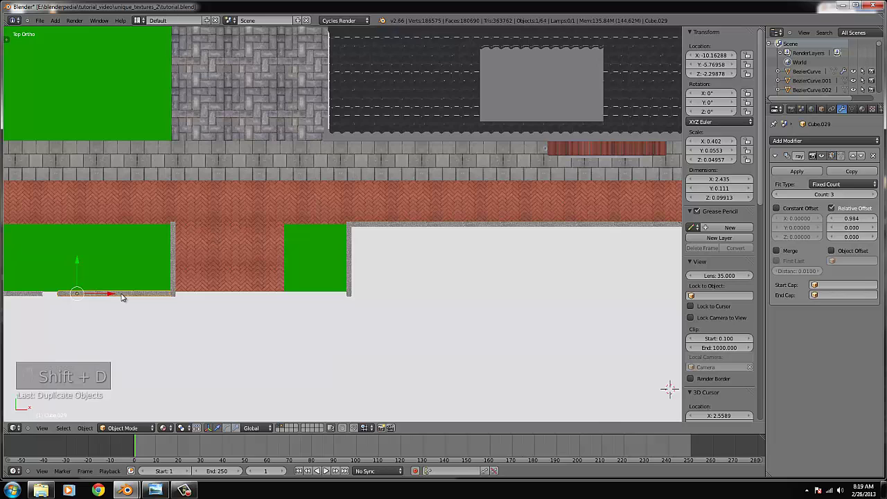
{"action": "key", "text": "x"}
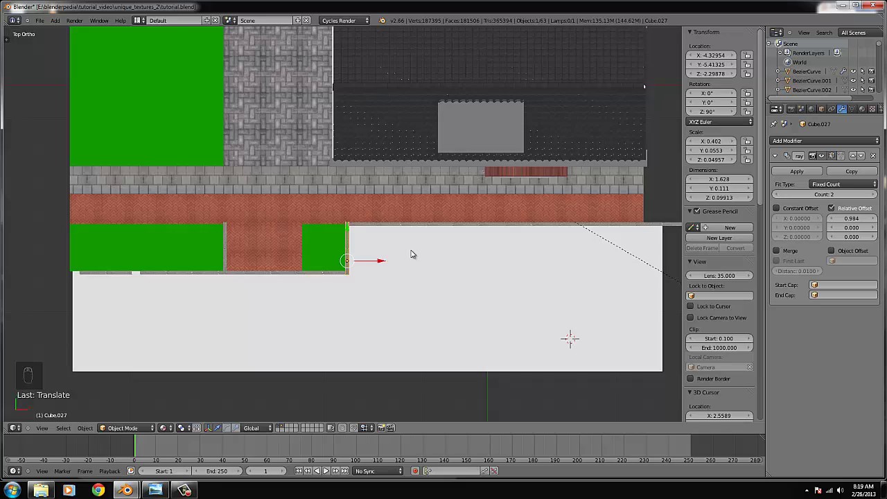
Step: Edit the ground plane and add loop cuts lengthwise across the brick sidewalk band
{"action": "key", "text": "Tab"}
{"action": "key", "text": "Tab"}
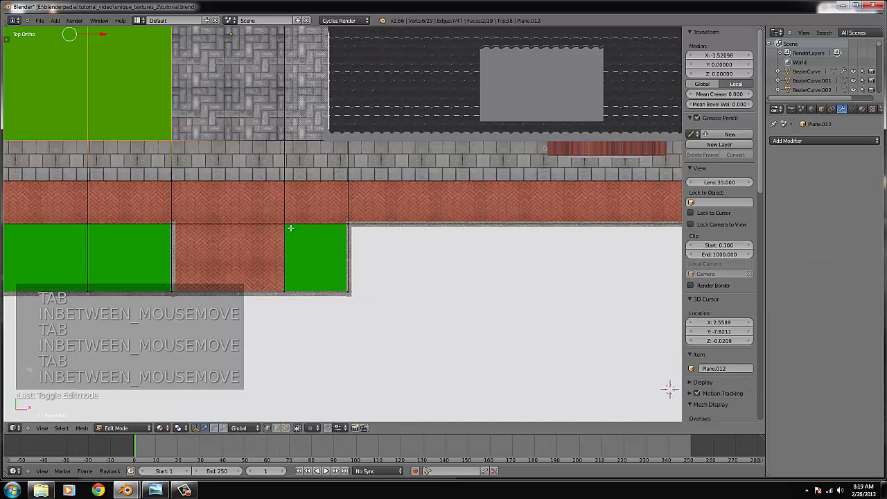
{"action": "key", "text": "ctrl+r"}
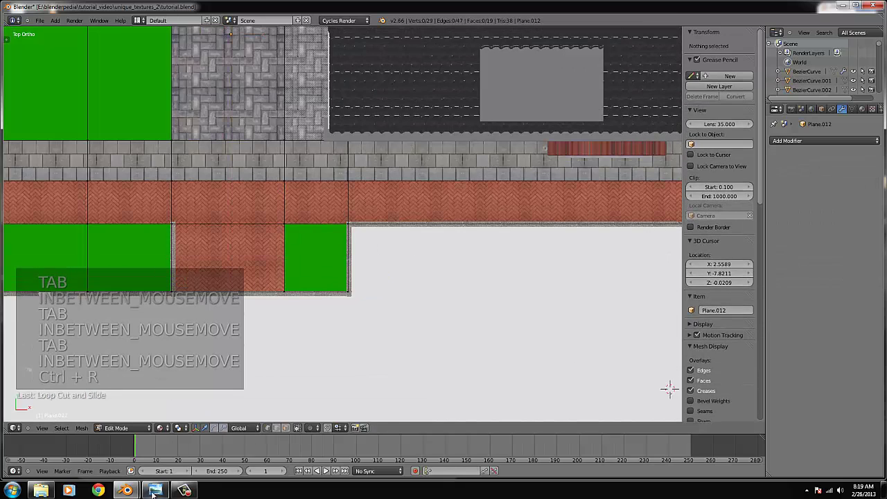
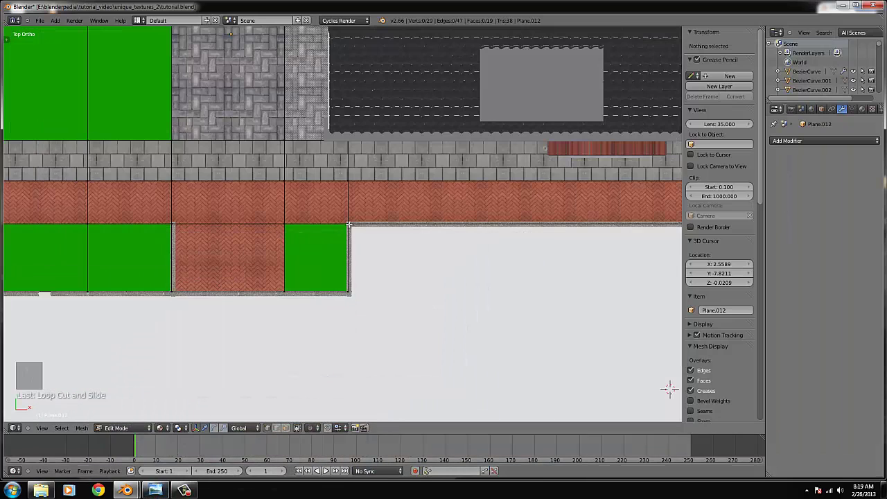
{"action": "key", "text": "ctrl+r"}
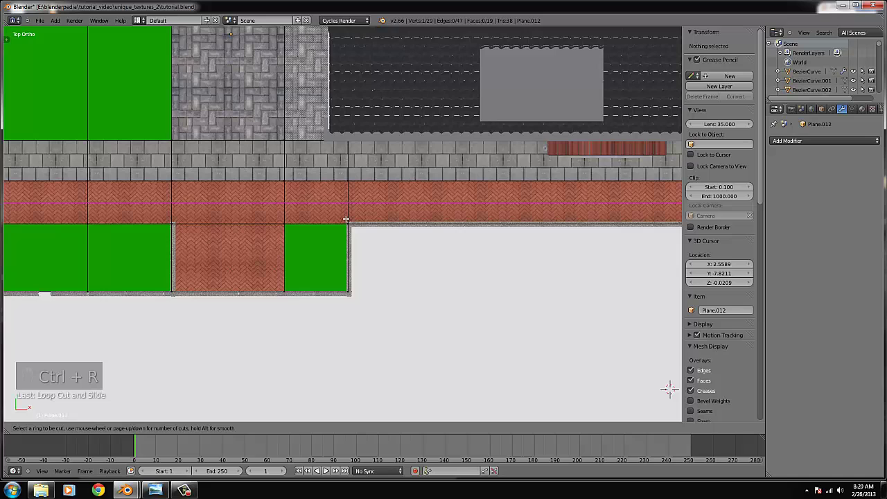
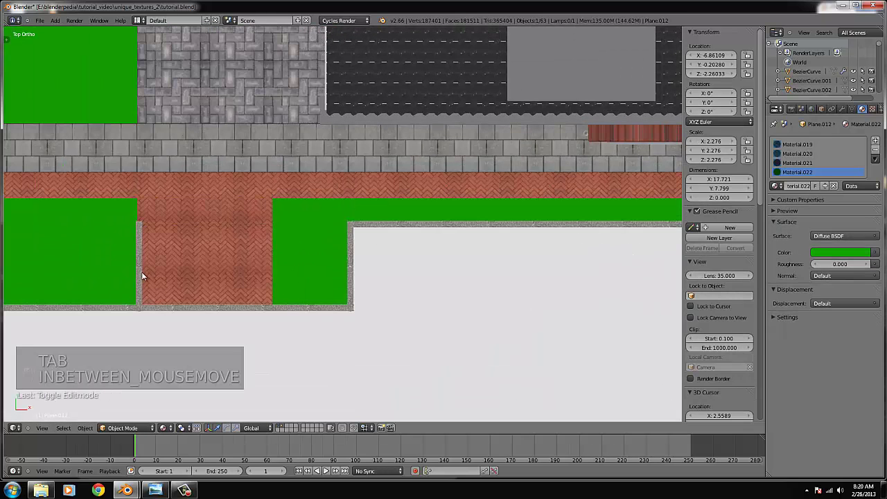
Step: Move the driveway curb to the driveway edge and orbit to check the street in perspective
{"action": "key", "text": "shift+d"}
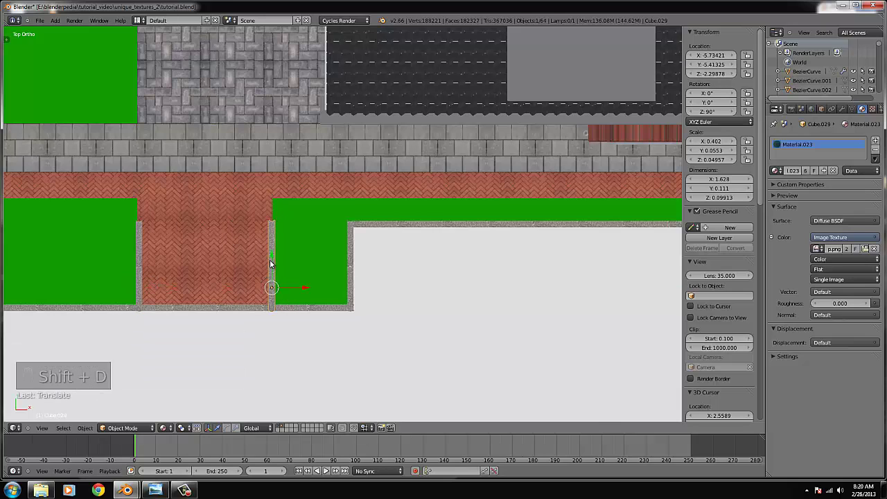
{"action": "left_click_drag", "start_coordinate": [142, 285], "coordinate": [144, 256]}
{"action": "left_click_drag", "start_coordinate": [252, 283], "coordinate": [312, 294]}
{"action": "left_click_drag", "start_coordinate": [335, 287], "coordinate": [467, 218]}
{"action": "left_click_drag", "start_coordinate": [463, 218], "coordinate": [261, 246]}
Step: Select the ground plane, return to top view and loop-cut through the grey paving band
{"action": "right_click", "coordinate": [261, 246]}
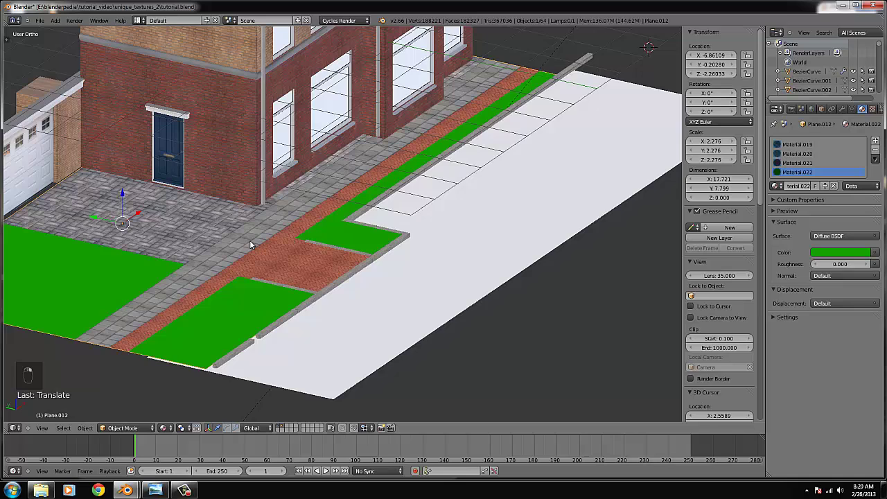
{"action": "key", "text": "KP_7"}
{"action": "key", "text": "Tab"}
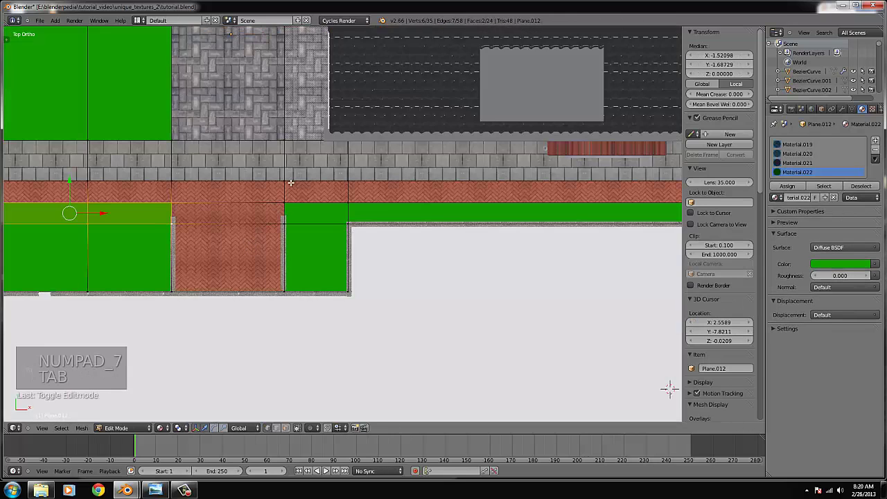
{"action": "key", "text": "ctrl+r"}
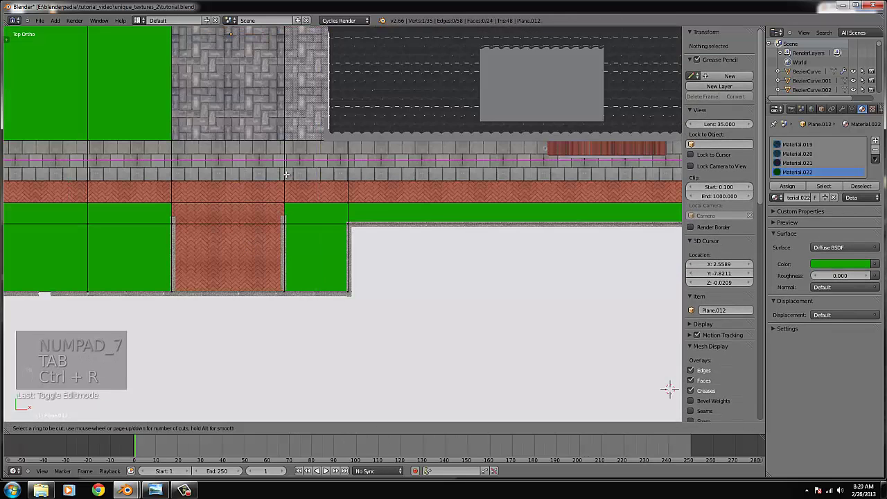
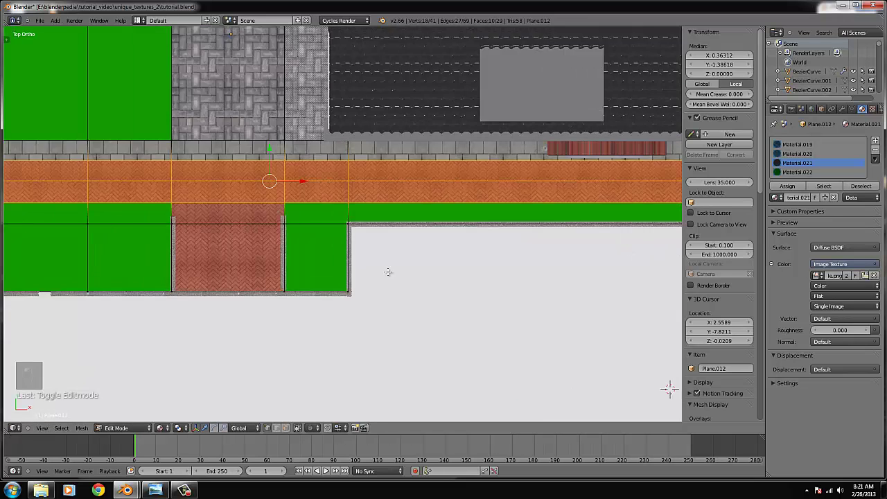
Step: Check the sidewalk result, return to top view and start a new plane for the road
{"action": "key", "text": "Tab"}
{"action": "key", "text": "Tab"}
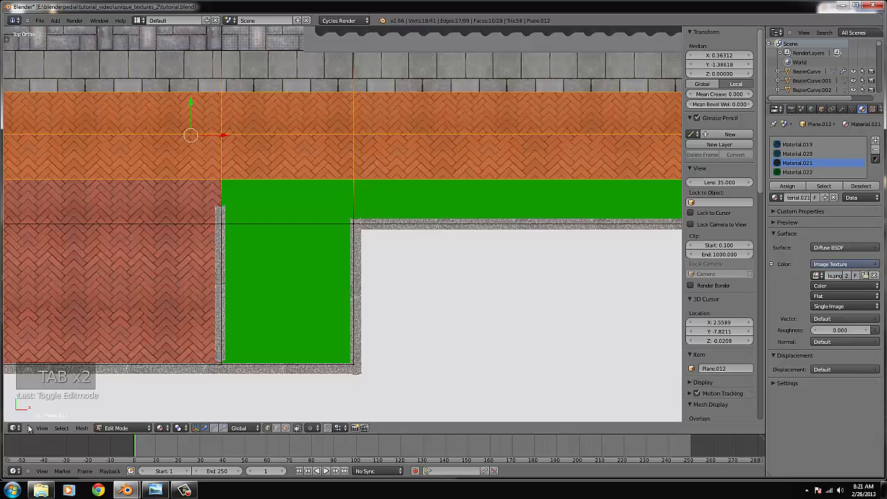
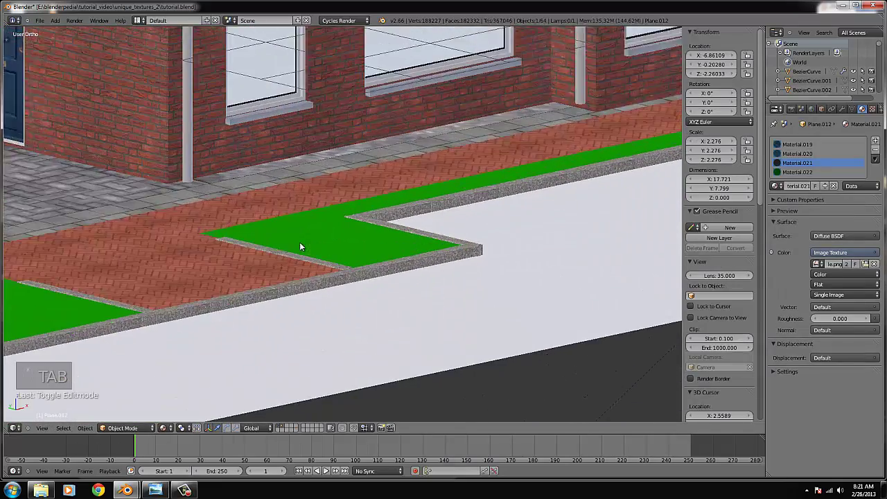
{"action": "key", "text": "KP_7"}
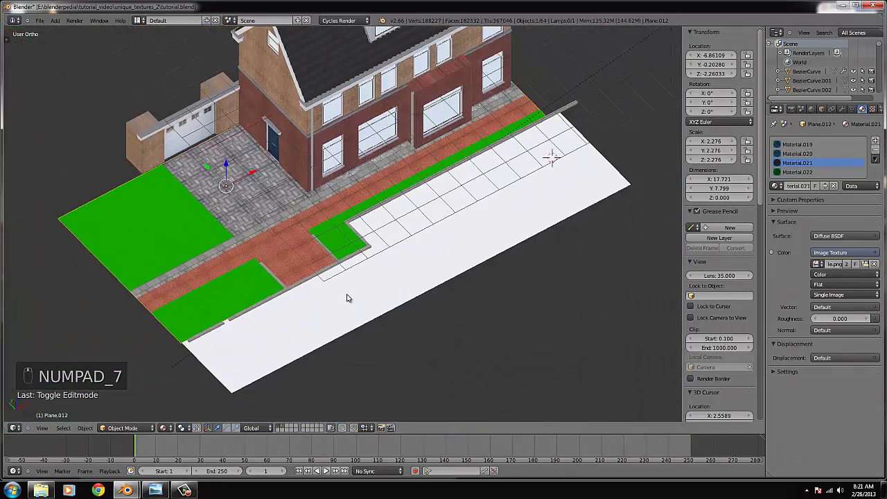
{"action": "key", "text": "KP_7"}
{"action": "key", "text": "Tab"}
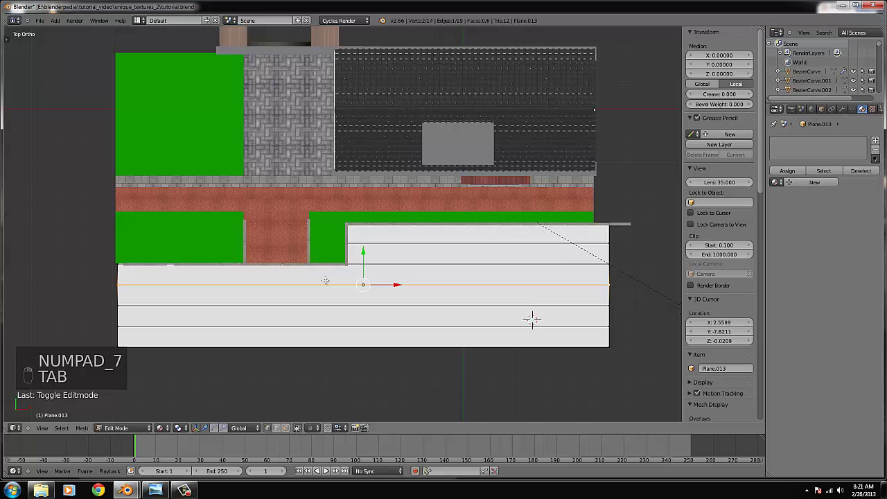
Step: Select the road plane's geometry, unwrap it and move its UV islands over the texture
{"action": "key", "text": "ctrl+l"}
{"action": "key", "text": "u"}
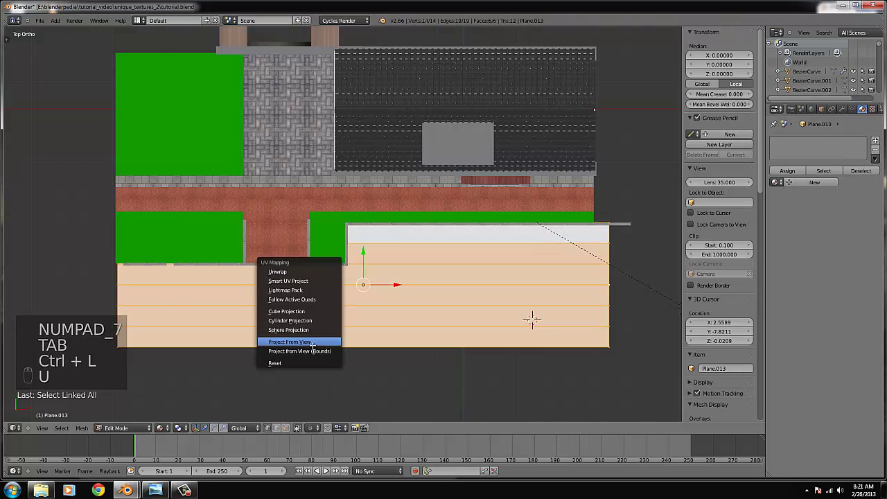
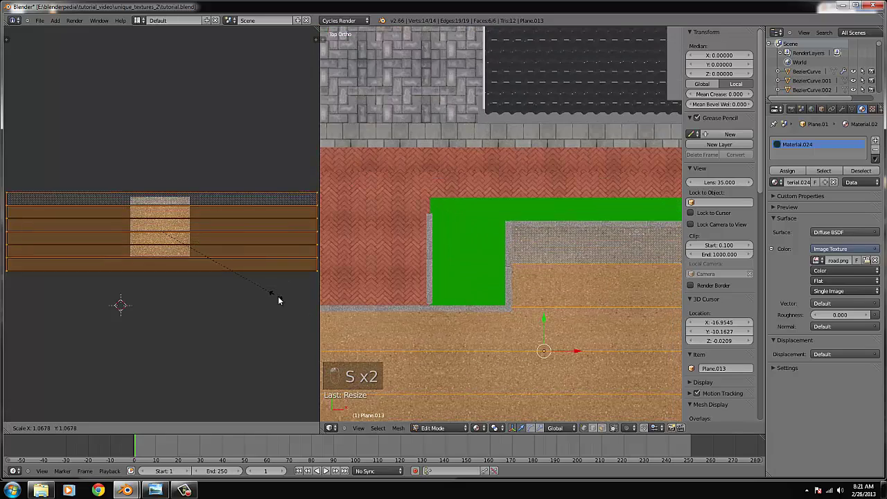
{"action": "key", "text": "g"}
{"action": "left_click", "coordinate": [198, 281]}
{"action": "left_click", "coordinate": [209, 273]}
{"action": "left_click", "coordinate": [217, 280]}
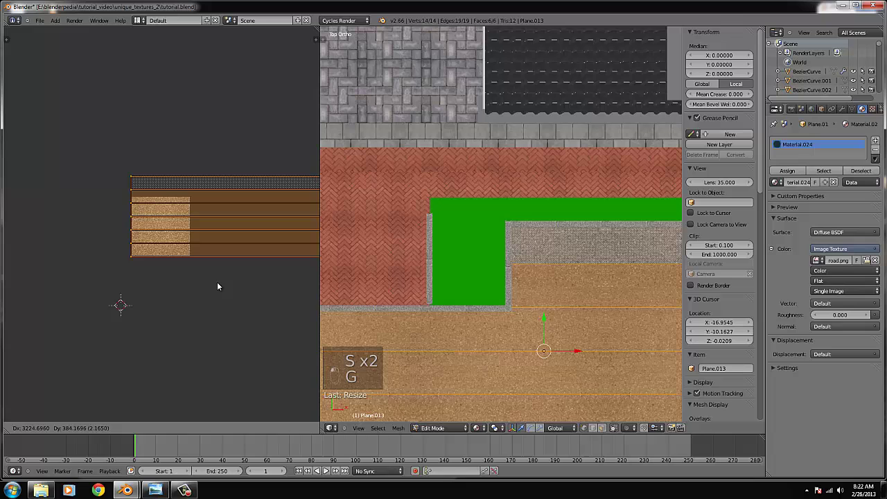
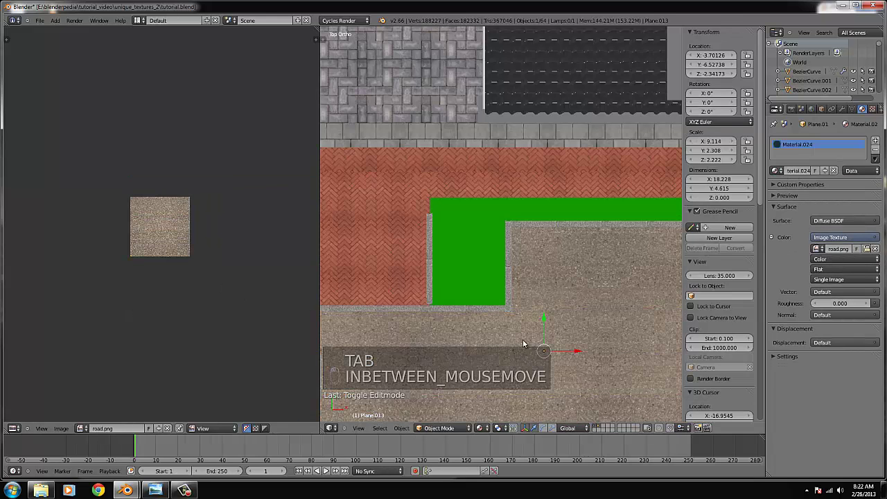
Step: Leave edit mode, select the camera, reposition and rotate it, and switch to camera view
{"action": "key", "text": "z"}
{"action": "key", "text": "g"}
{"action": "left_click", "coordinate": [475, 257]}
{"action": "key", "text": "r"}
{"action": "left_click", "coordinate": [493, 306]}
{"action": "key", "text": "g"}
{"action": "key", "text": "KP_0"}
{"action": "left_click_drag", "start_coordinate": [478, 301], "coordinate": [485, 266]}
Step: Move the camera closer and lower toward the house while checking the framing in camera view
{"action": "key", "text": "g"}
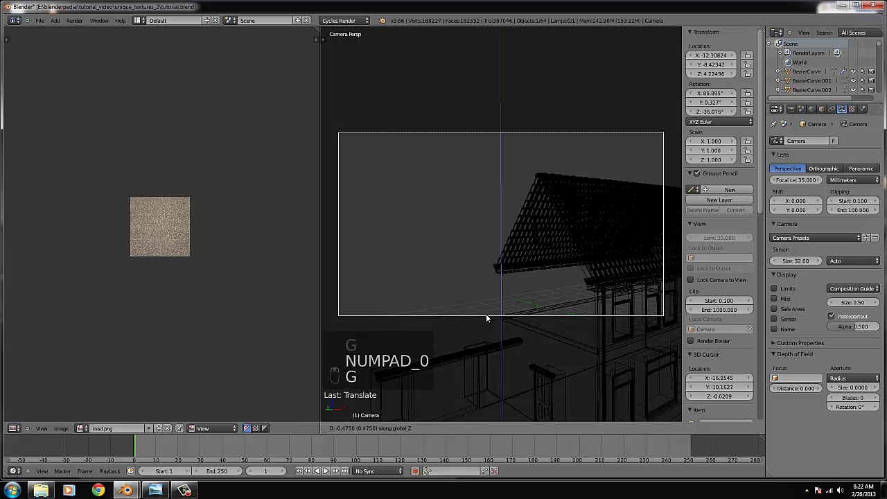
{"action": "left_click_drag", "start_coordinate": [560, 340], "coordinate": [544, 254]}
{"action": "key", "text": "g"}
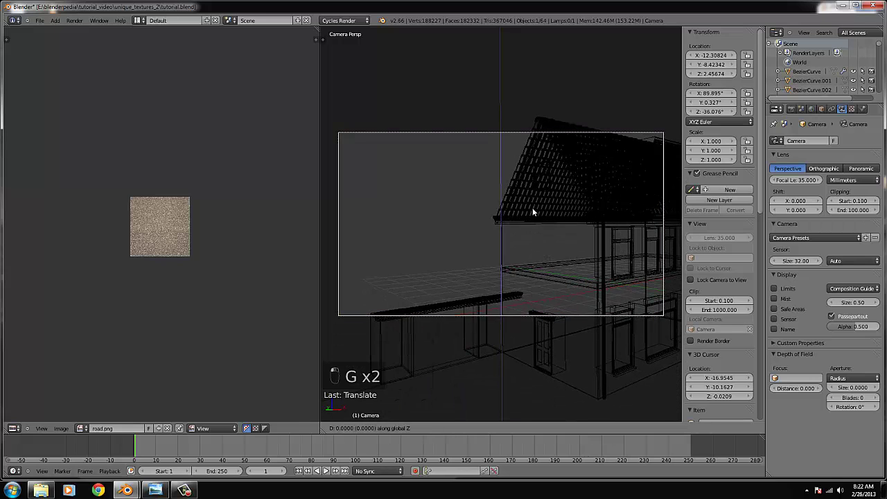
{"action": "key", "text": "z"}
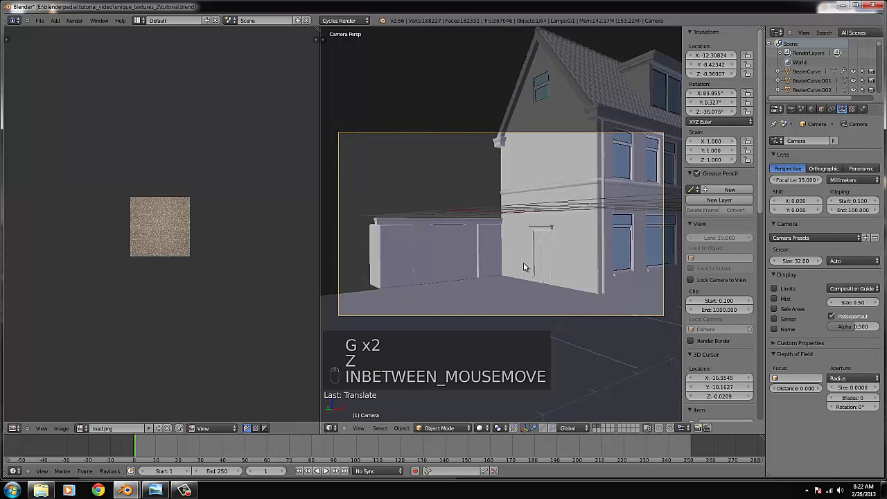
{"action": "key", "text": "shift+f"}
{"action": "left_click", "coordinate": [510, 241]}
{"action": "key", "text": "g"}
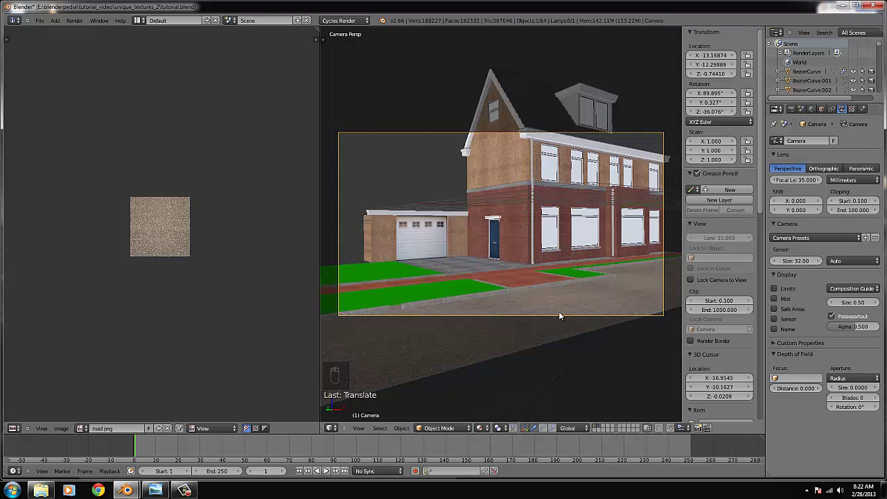
{"action": "key", "text": "shift+f"}
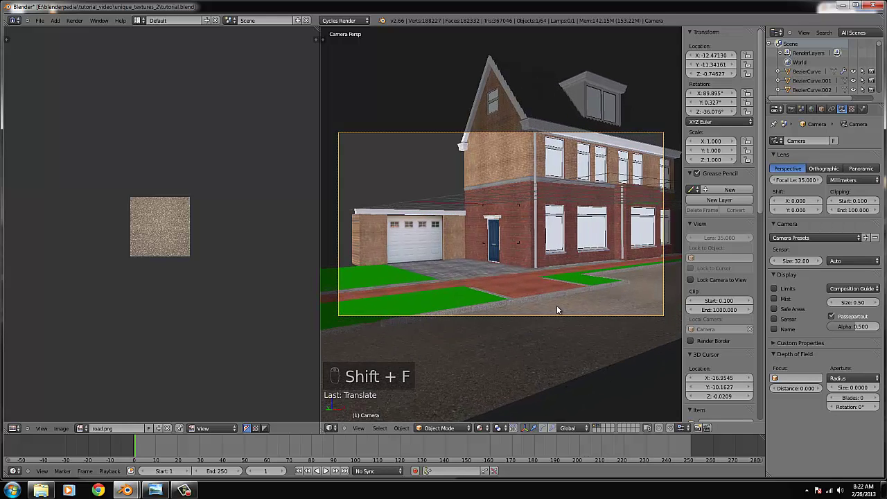
{"action": "left_click_drag", "start_coordinate": [515, 223], "coordinate": [517, 252]}
{"action": "key", "text": "g"}
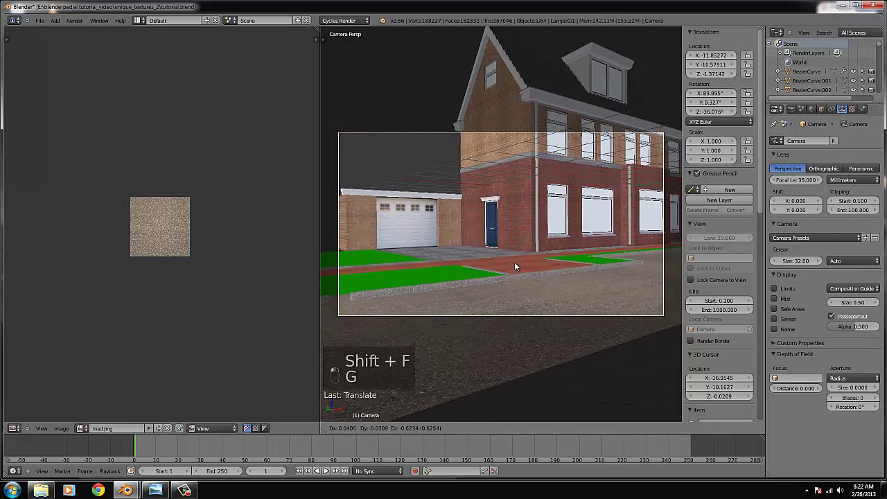
{"action": "key", "text": "shift+f"}
{"action": "left_click_drag", "start_coordinate": [566, 169], "coordinate": [542, 129]}
{"action": "key", "text": "shift+f"}
Step: Widen the camera lens to about 21.9 mm focal length and turn it to recentre the house
{"action": "left_click_drag", "start_coordinate": [503, 226], "coordinate": [608, 252]}
{"action": "key", "text": "g"}
{"action": "key", "text": "g"}
{"action": "left_click", "coordinate": [530, 277]}
{"action": "key", "text": "g"}
{"action": "key", "text": "shift+f"}
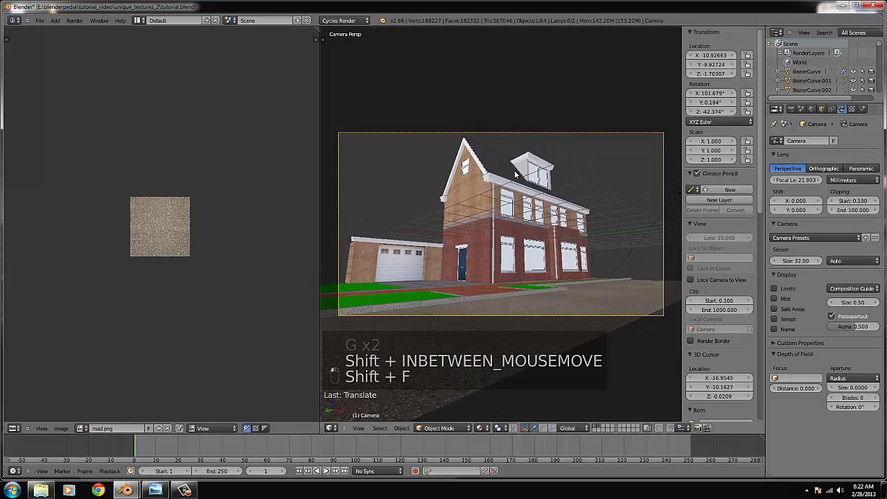
{"action": "left_click_drag", "start_coordinate": [547, 188], "coordinate": [564, 214]}
{"action": "key", "text": "shift+f"}
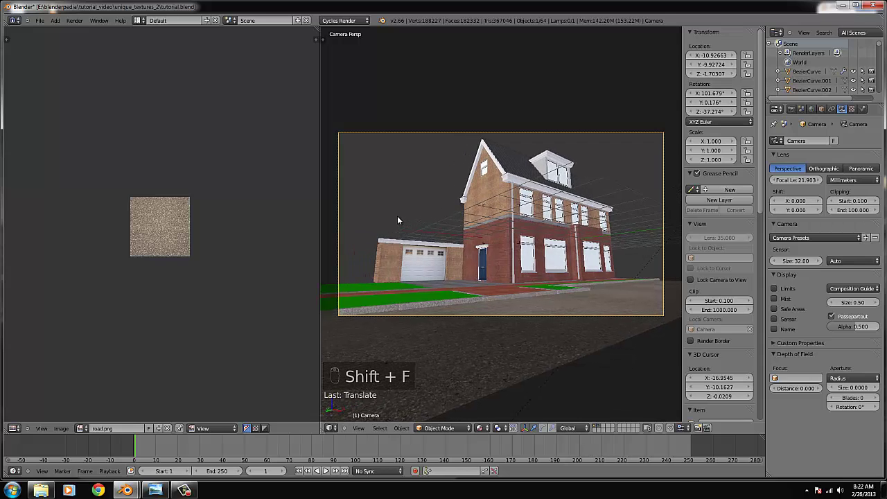
Step: Nudge and tilt the camera until the whole textured house sits inside the frame
{"action": "left_click_drag", "start_coordinate": [402, 225], "coordinate": [472, 231]}
{"action": "key", "text": "g"}
{"action": "key", "text": "shift+f"}
{"action": "key", "text": "g"}
{"action": "key", "text": "g"}
{"action": "key", "text": "shift+f"}
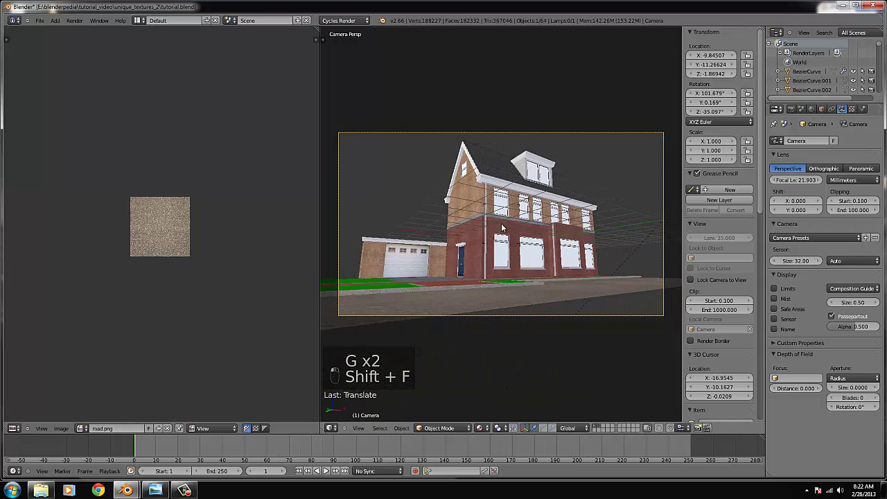
{"action": "key", "text": "g"}
{"action": "left_click", "coordinate": [519, 213]}
{"action": "key", "text": "shift+f"}
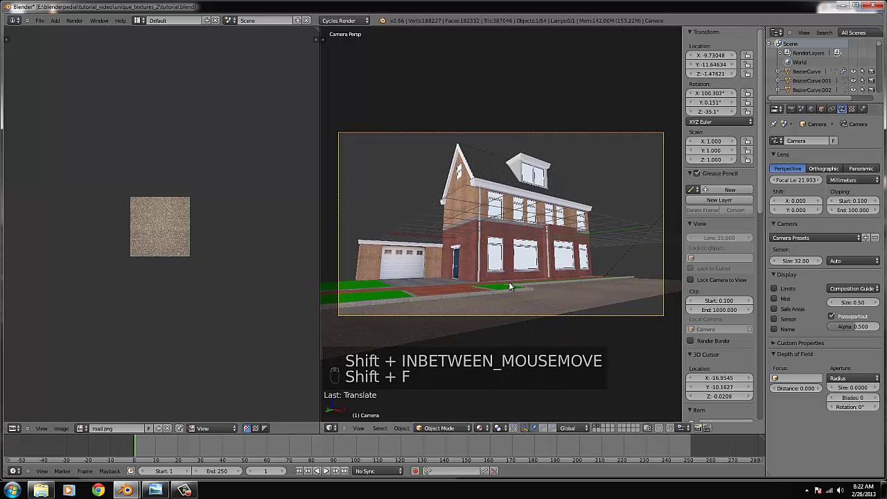
{"action": "key", "text": "g"}
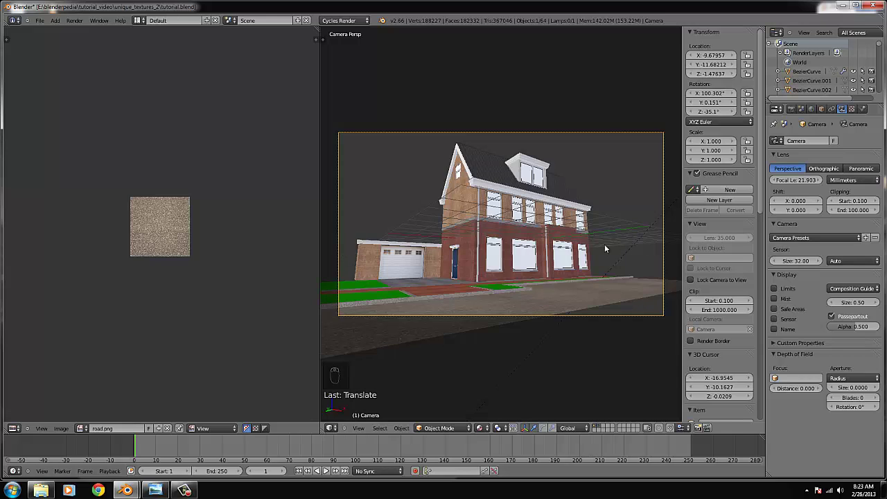
Step: Move the ground plane's edge vertices along Y from top view to adjust its outline
{"action": "right_click", "coordinate": [514, 327]}
{"action": "key", "text": "KP_7"}
{"action": "key", "text": "Tab"}
{"action": "key", "text": "b"}
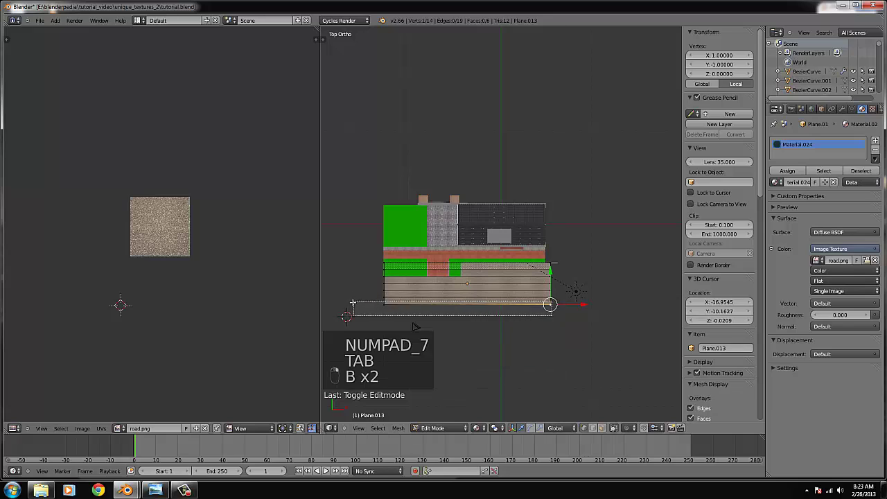
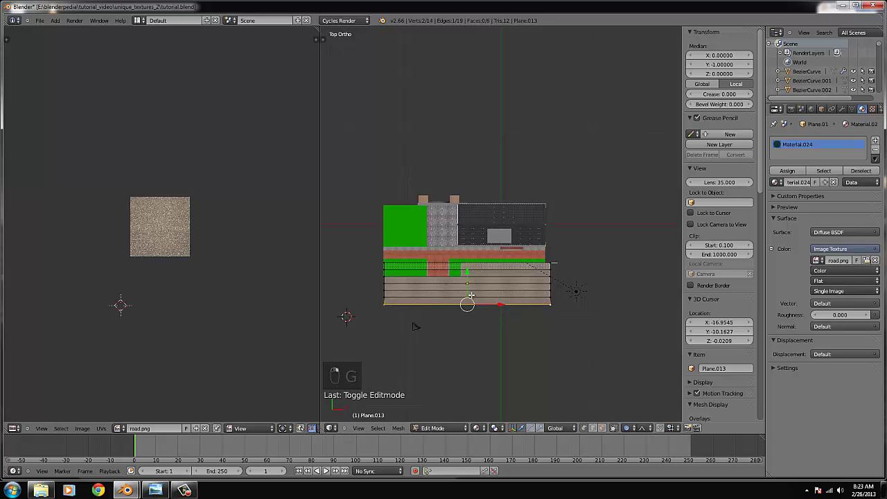
{"action": "key", "text": "g"}
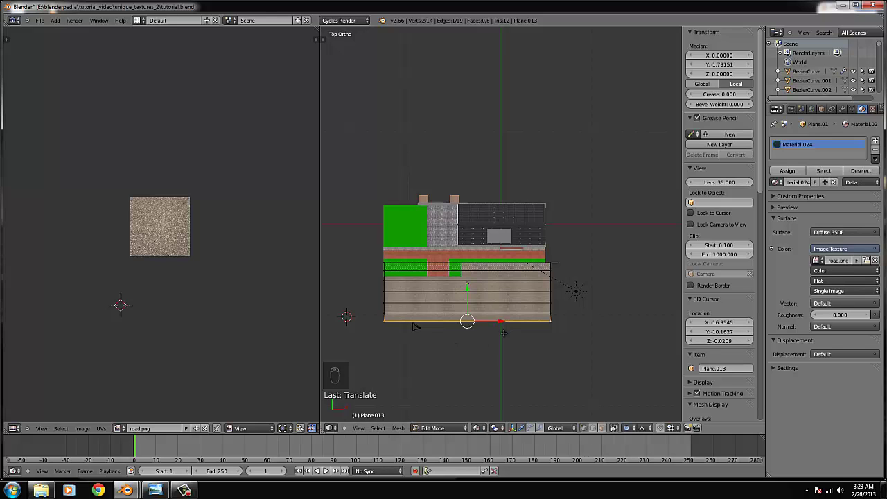
{"action": "key", "text": "KP_0"}
Step: Select all the plane's vertices, unwrap them over the texture, and return to the camera view
{"action": "key", "text": "Tab"}
{"action": "key", "text": "KP_7"}
{"action": "key", "text": "Tab"}
{"action": "key", "text": "ctrl+l"}
{"action": "key", "text": "u"}
{"action": "key", "text": "s"}
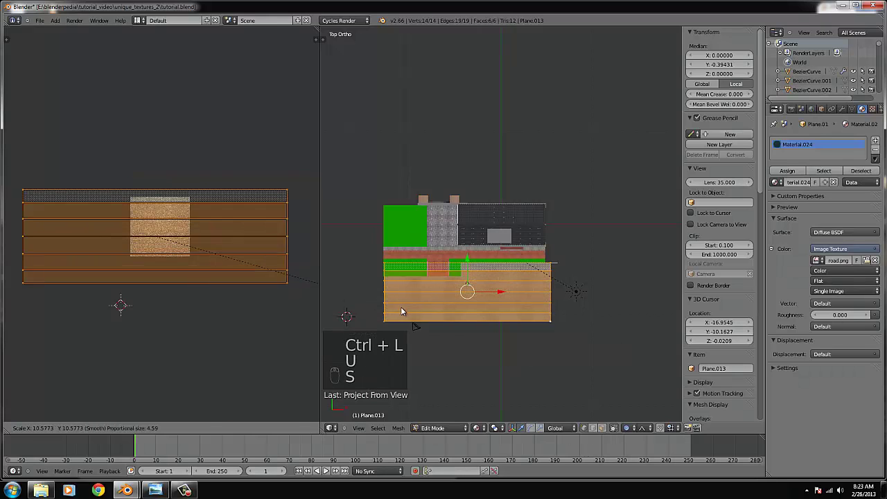
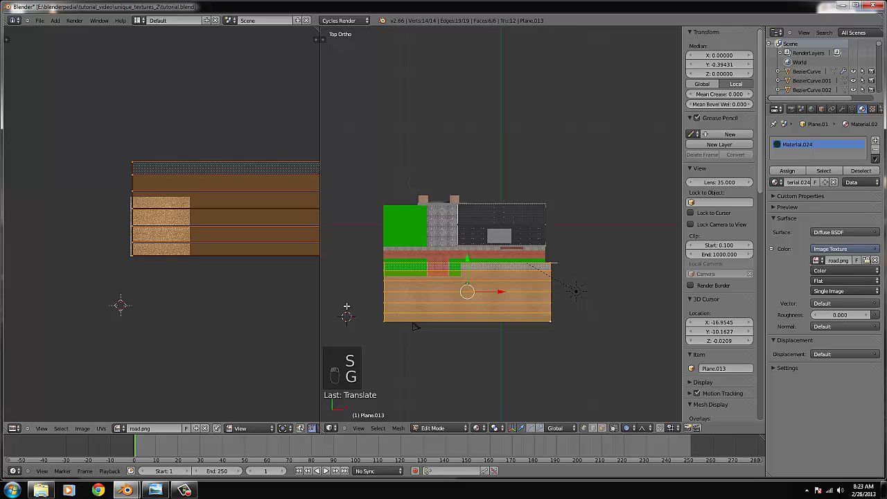
{"action": "key", "text": "KP_0"}
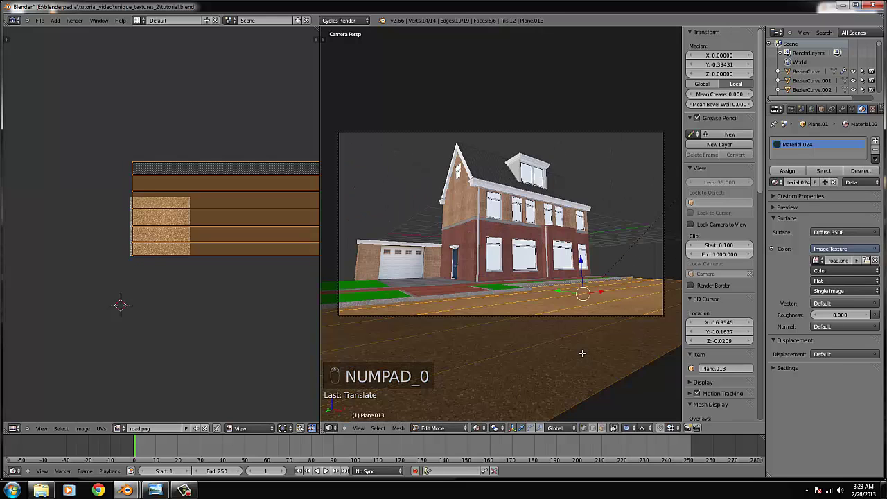
Step: Leave Edit Mode and inspect the roof object Cube.002 from top view
{"action": "key", "text": "Tab"}
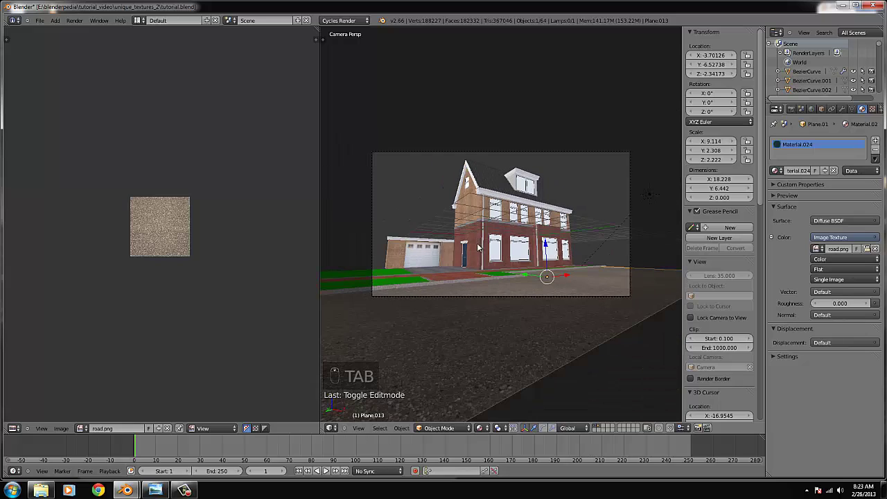
{"action": "key", "text": "KP_7"}
{"action": "key", "text": "z"}
{"action": "left_click_drag", "start_coordinate": [511, 259], "coordinate": [441, 256]}
{"action": "key", "text": "b"}
{"action": "key", "text": "b"}
{"action": "left_click", "coordinate": [439, 262]}
{"action": "key", "text": "b"}
{"action": "key", "text": "b"}
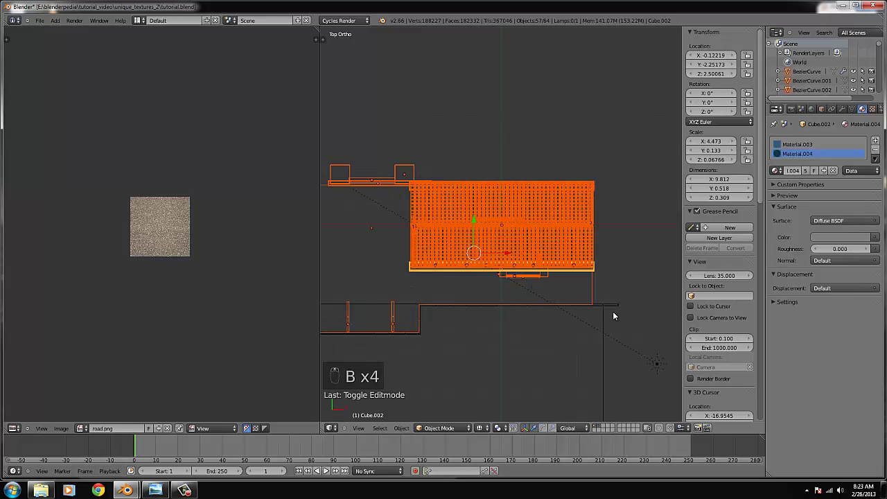
{"action": "key", "text": "b"}
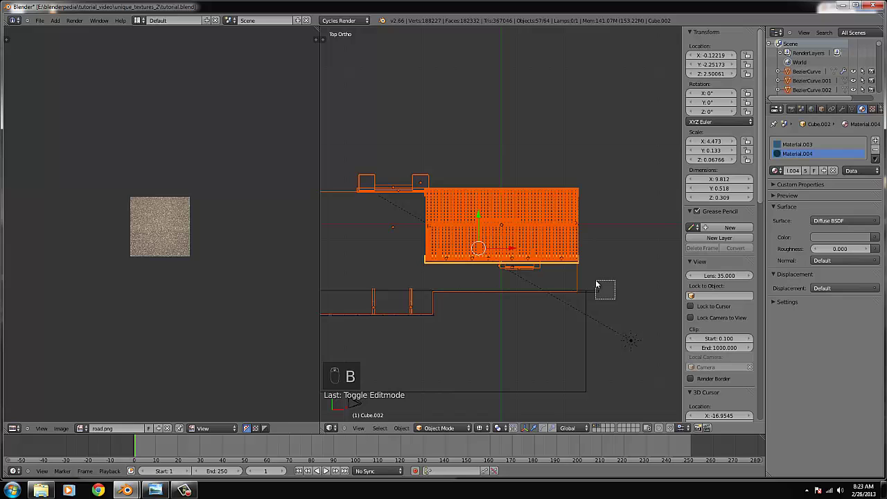
Step: Return to the camera's textured view and zoom out to show the whole camera frame
{"action": "key", "text": "KP_0"}
{"action": "key", "text": "a"}
{"action": "key", "text": "z"}
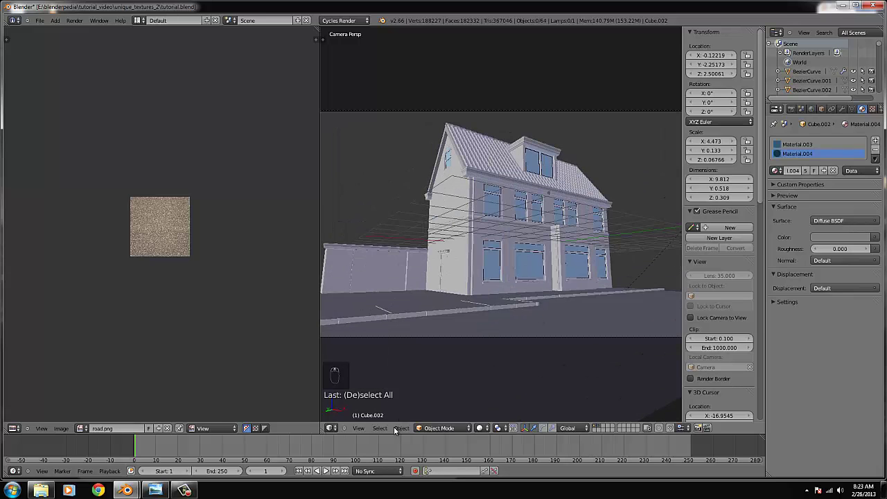
{"action": "left_click_drag", "start_coordinate": [482, 427], "coordinate": [505, 353]}
{"action": "left_click_drag", "start_coordinate": [505, 353], "coordinate": [486, 349]}
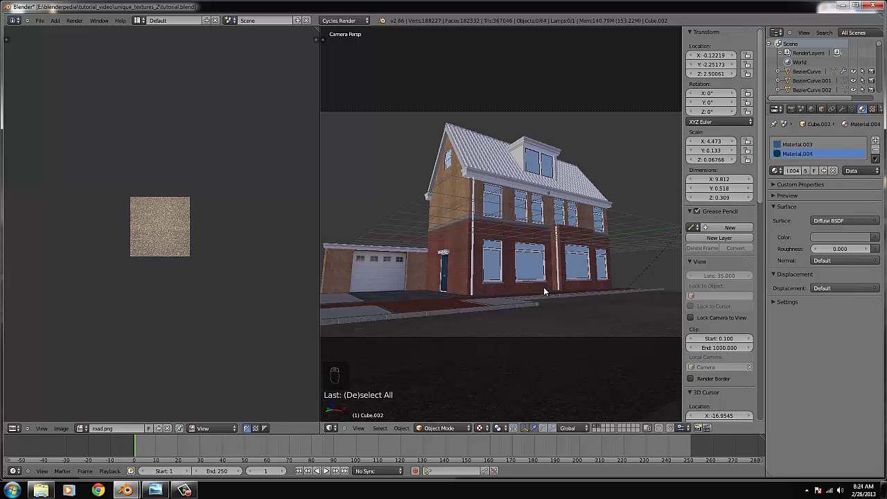
{"action": "left_click_drag", "start_coordinate": [546, 289], "coordinate": [263, 426]}
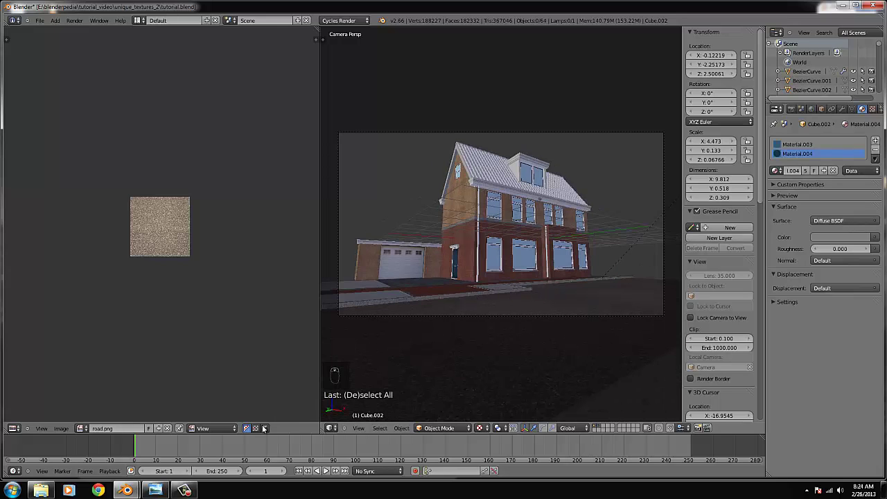